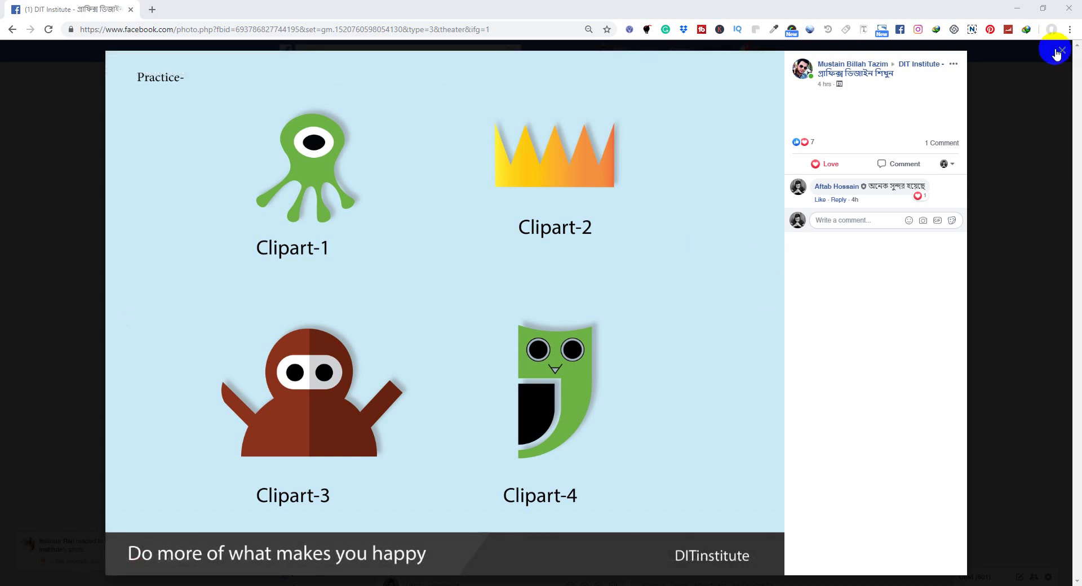
Browse the DIT Institute group feed, enlarging and closing the practice clipart and practice 7 photos
click(1064, 55)
scroll(down, 3)
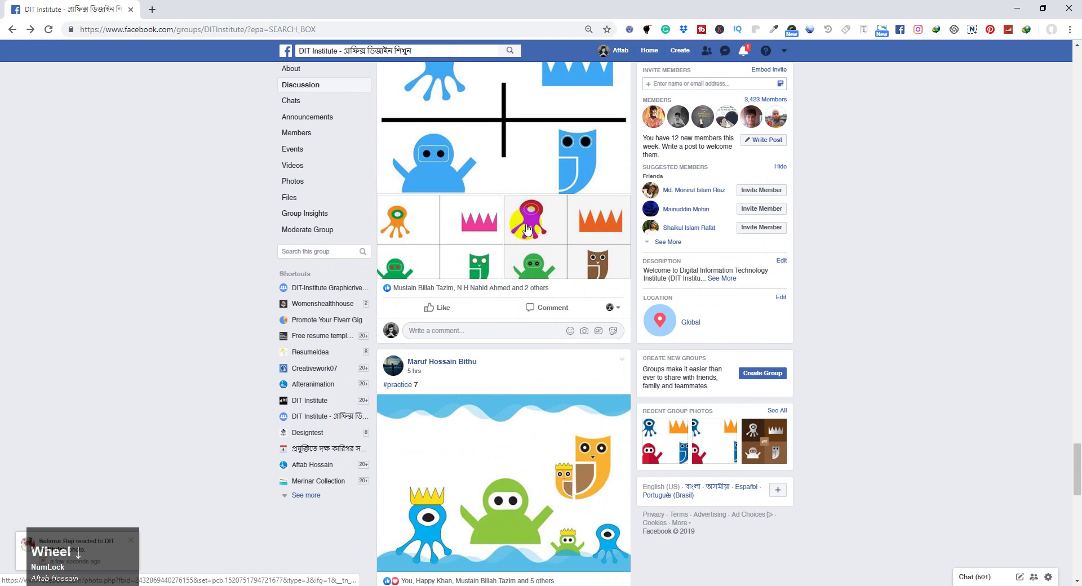
scroll(up, 3)
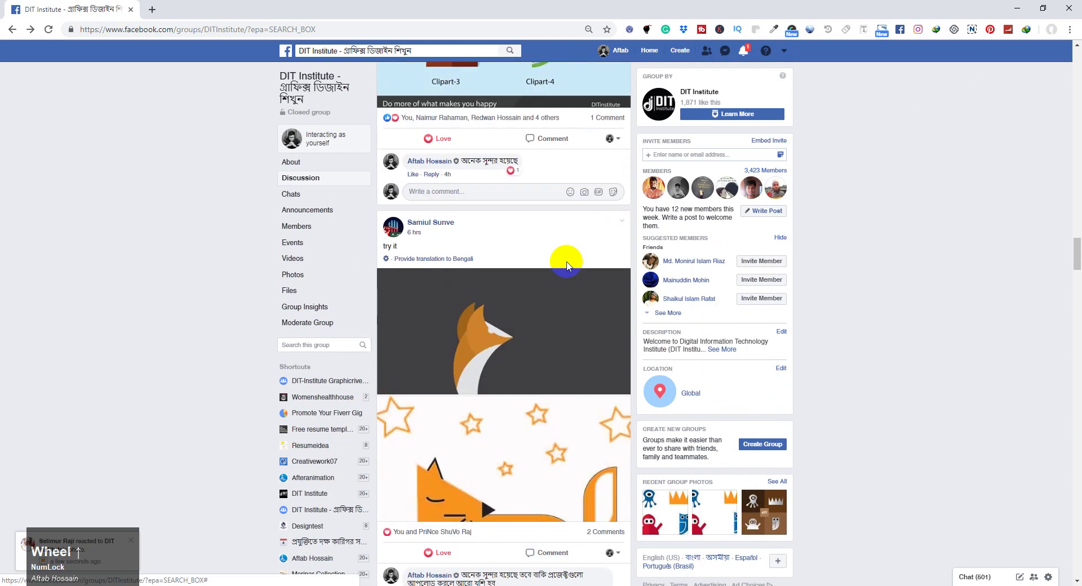
scroll(down, 3)
click(556, 268)
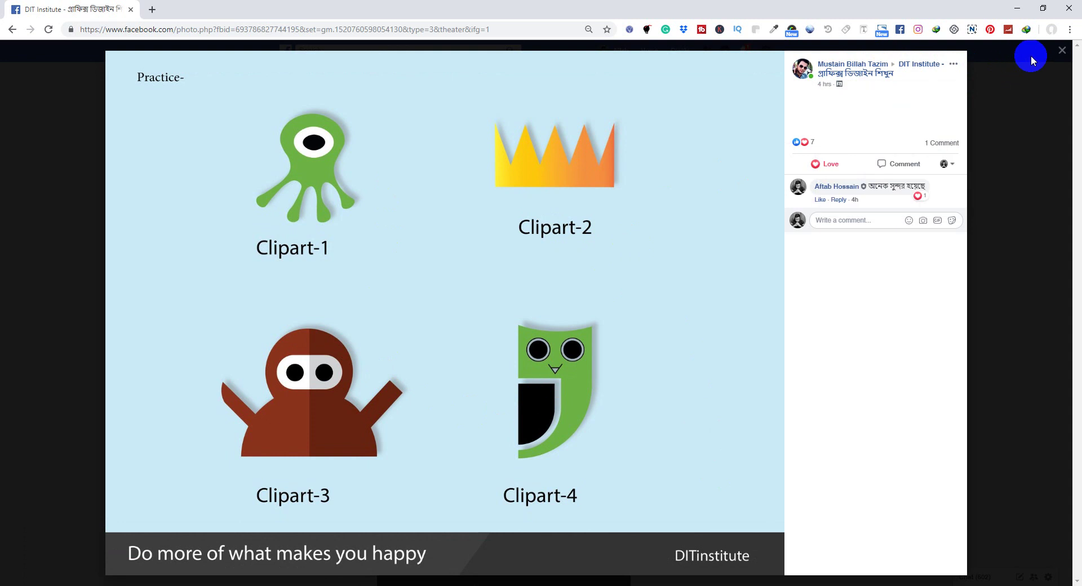
click(1064, 56)
scroll(down, 3)
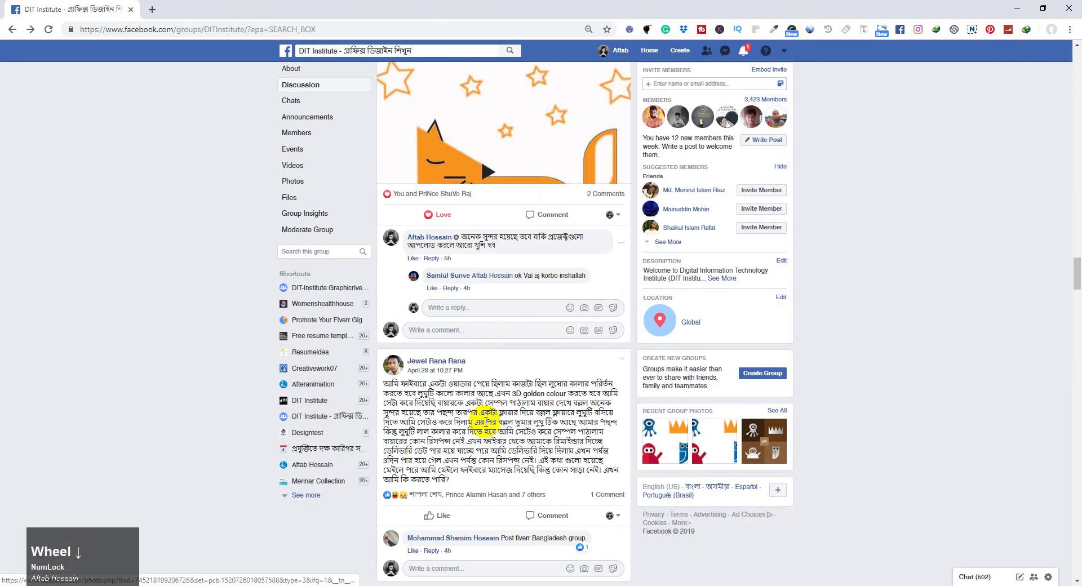
click(548, 425)
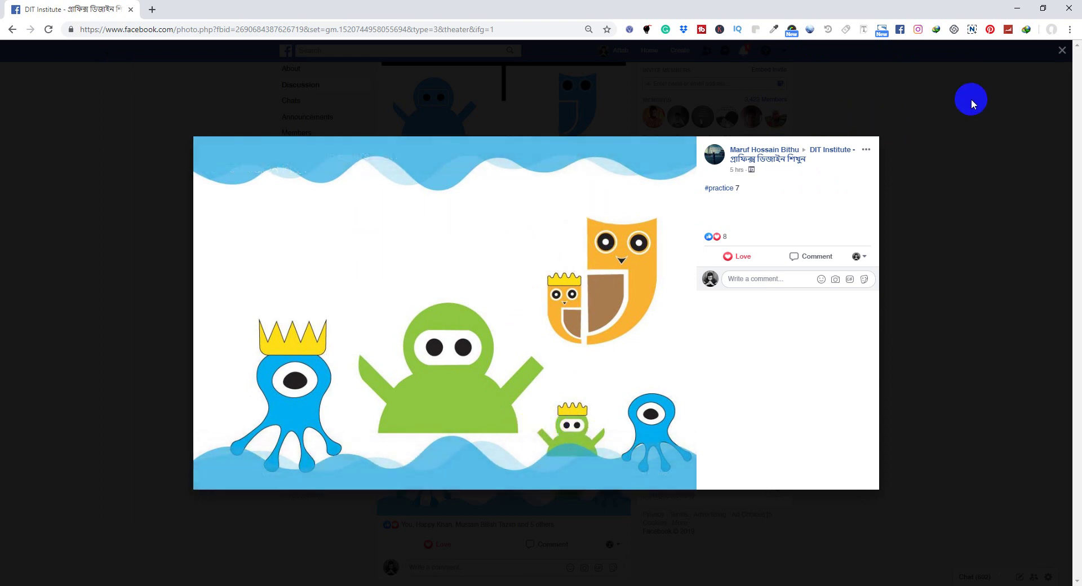
click(1065, 51)
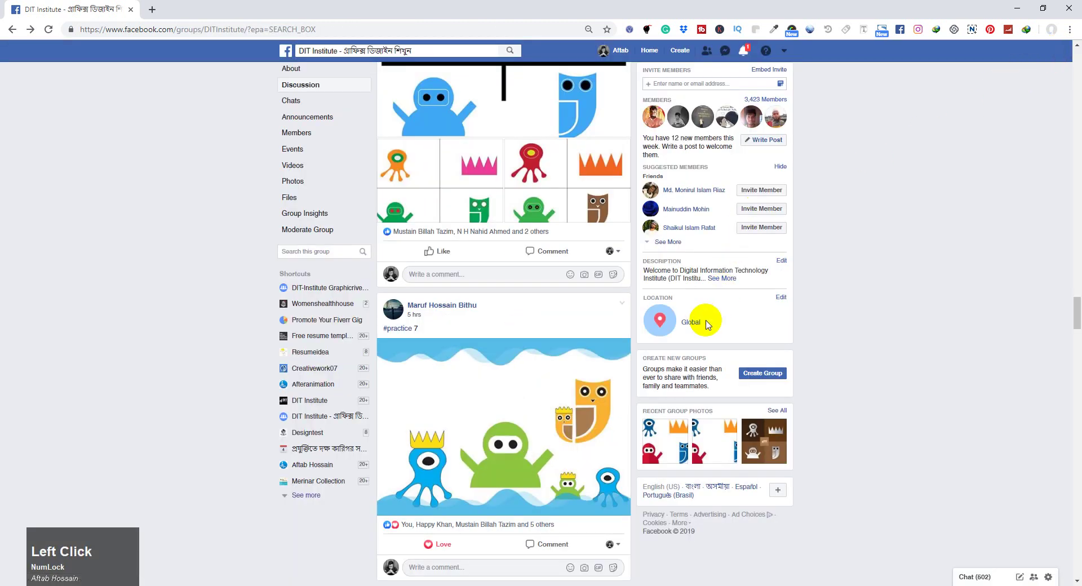
Scroll back up the feed, dismiss the member profile preview and switch over to Illustrator
scroll(down, 3)
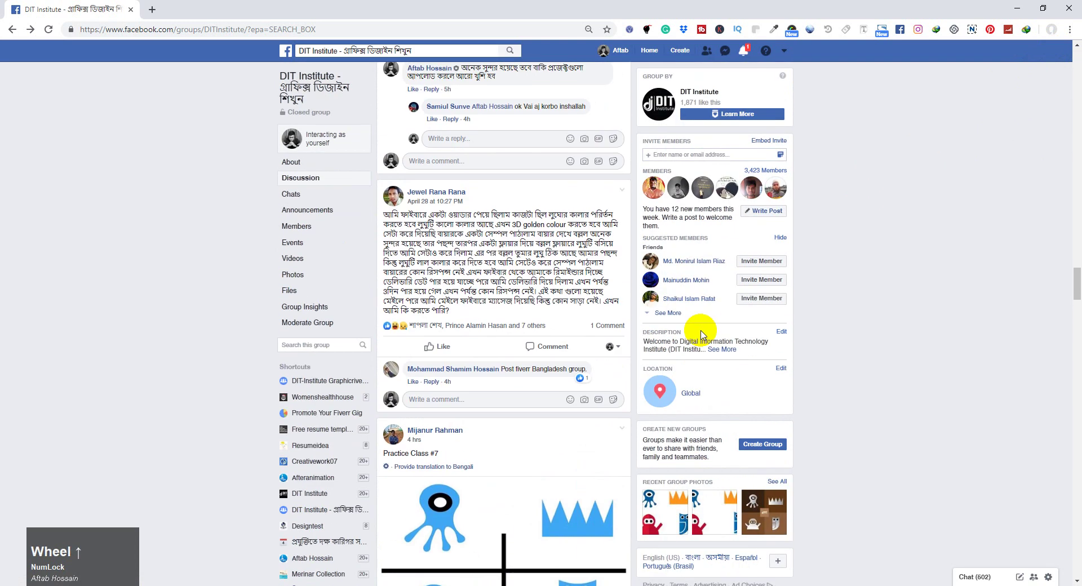
scroll(up, 3)
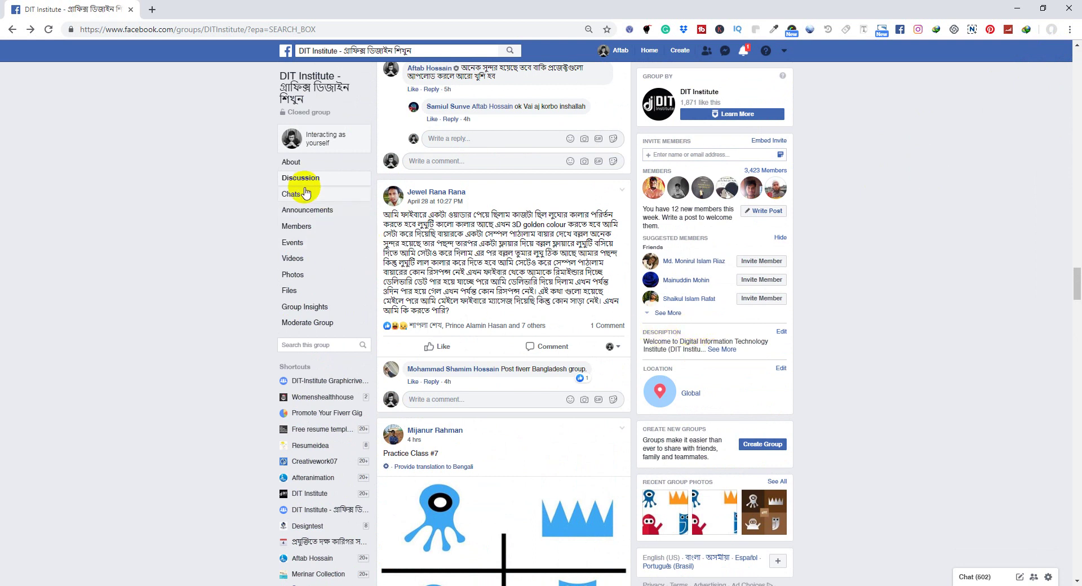
scroll(up, 3)
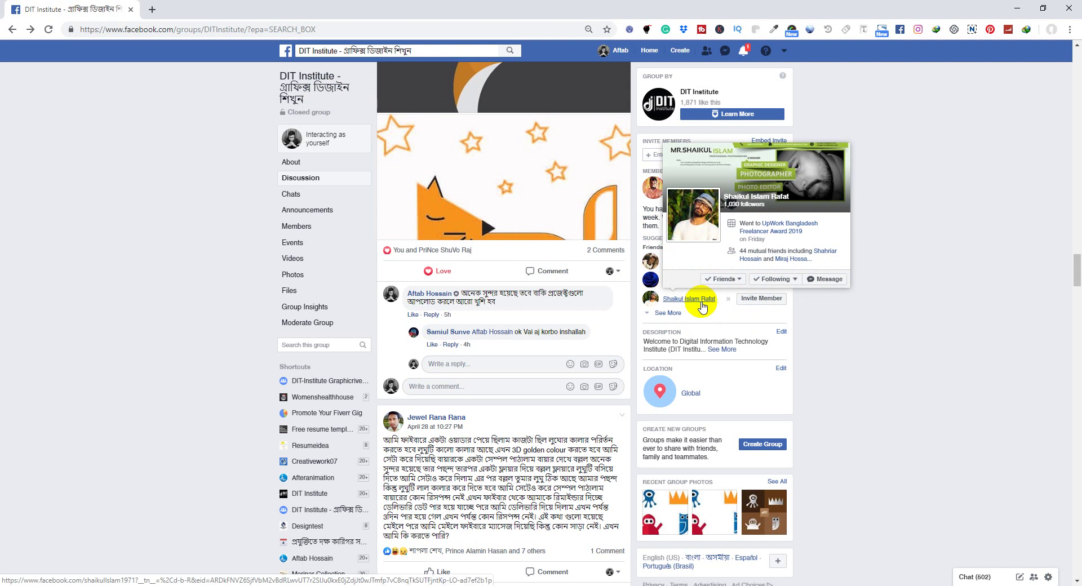
click(915, 332)
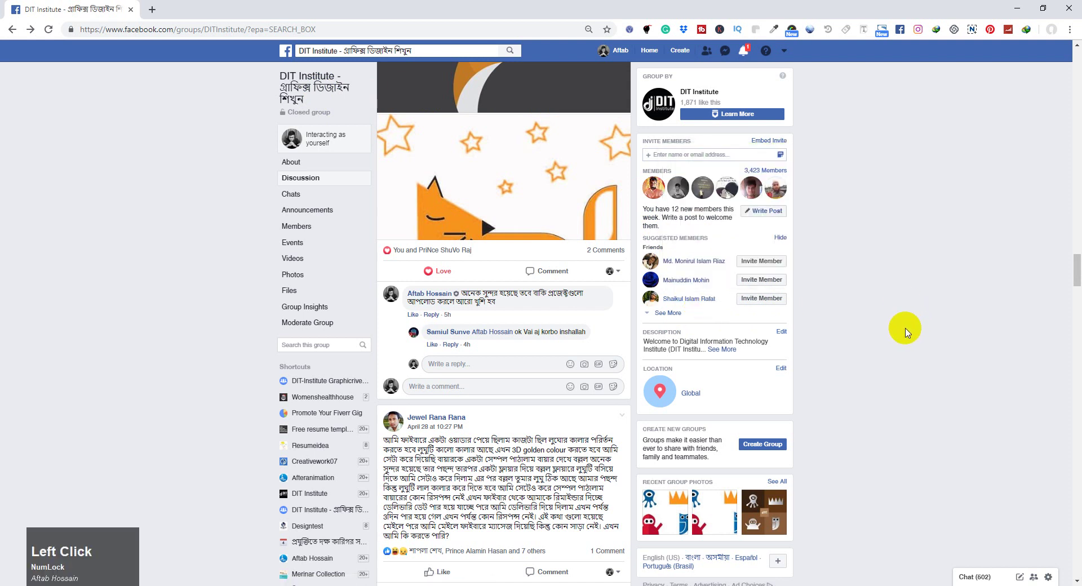
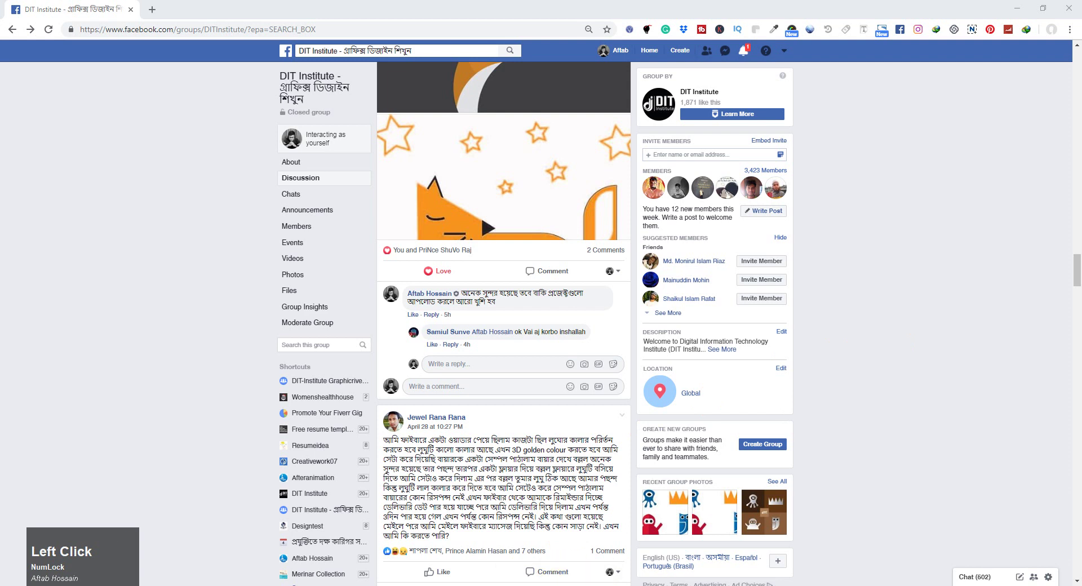
key(ctrl+Num_Lock)
Create a new Letter-sized document (792 × 612 pt) and fit its blank artboard in the window
key(ctrl+m)
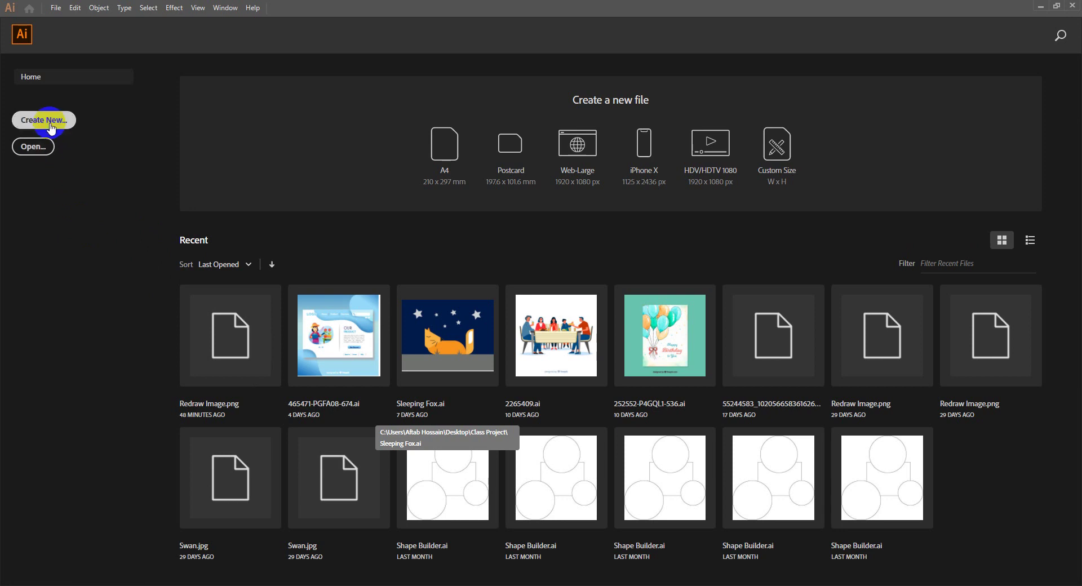
click(54, 13)
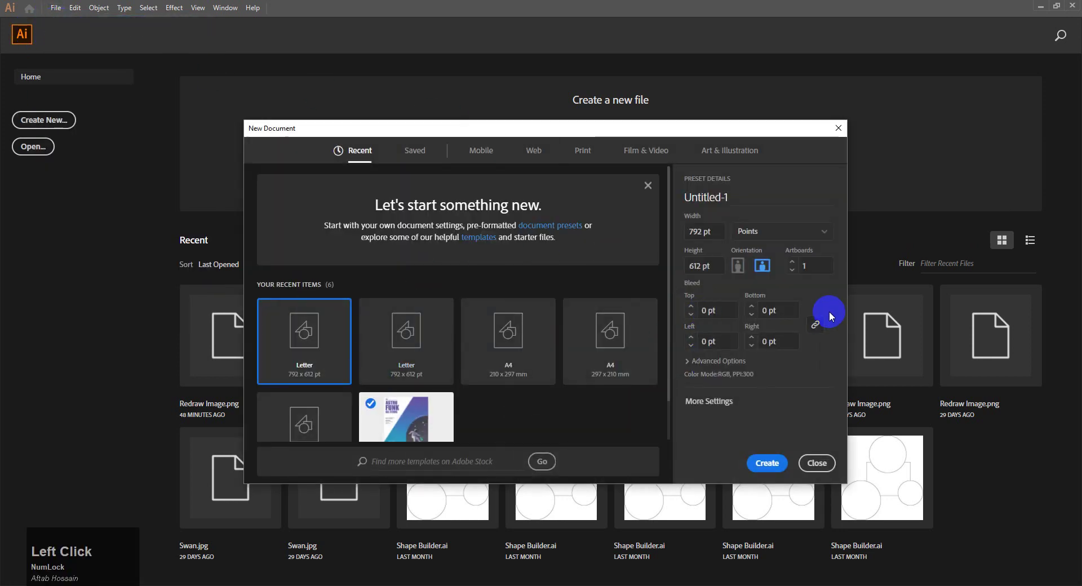
click(767, 466)
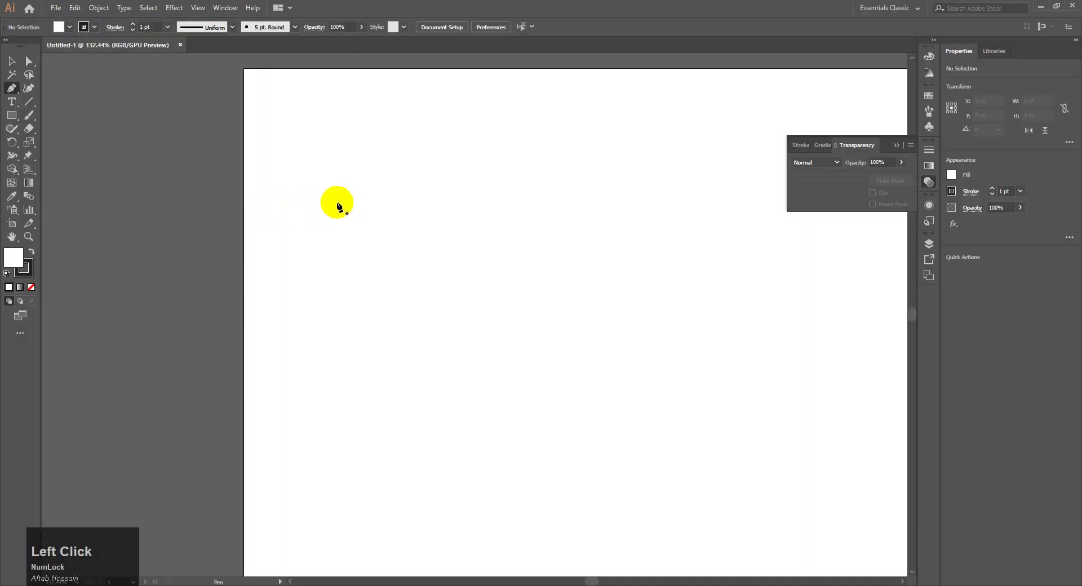
key(ctrl+Num_Lock)
key(ctrl+-)
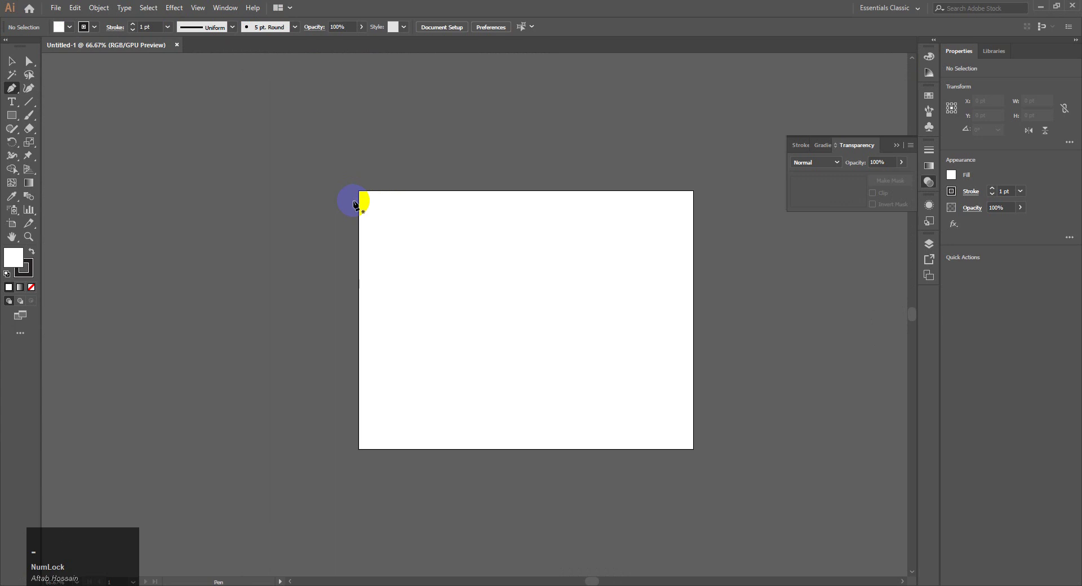
key(ctrl+m)
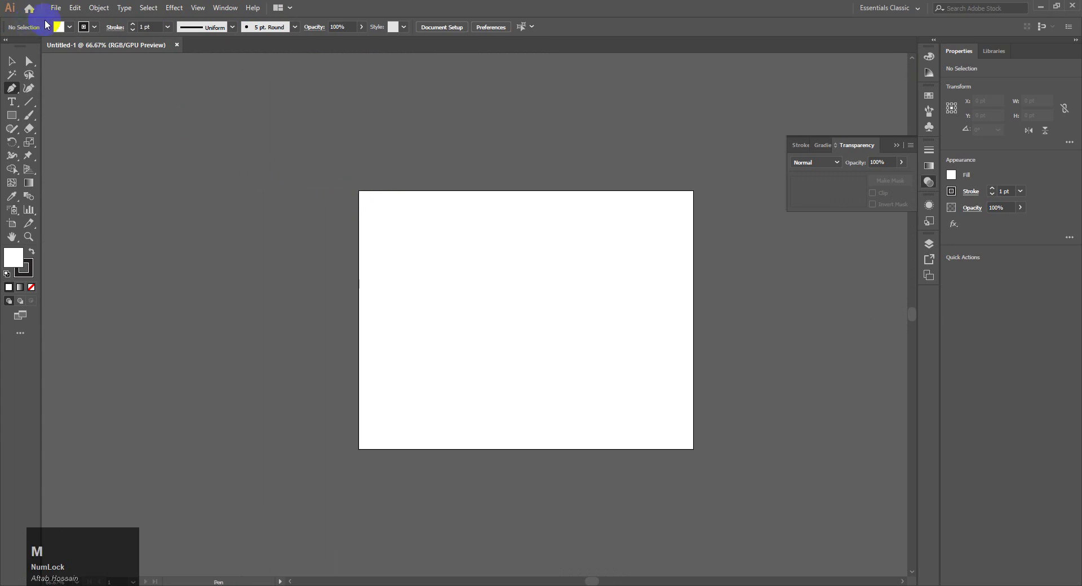
Place Redraw Image.png into the document as a faded template
click(56, 15)
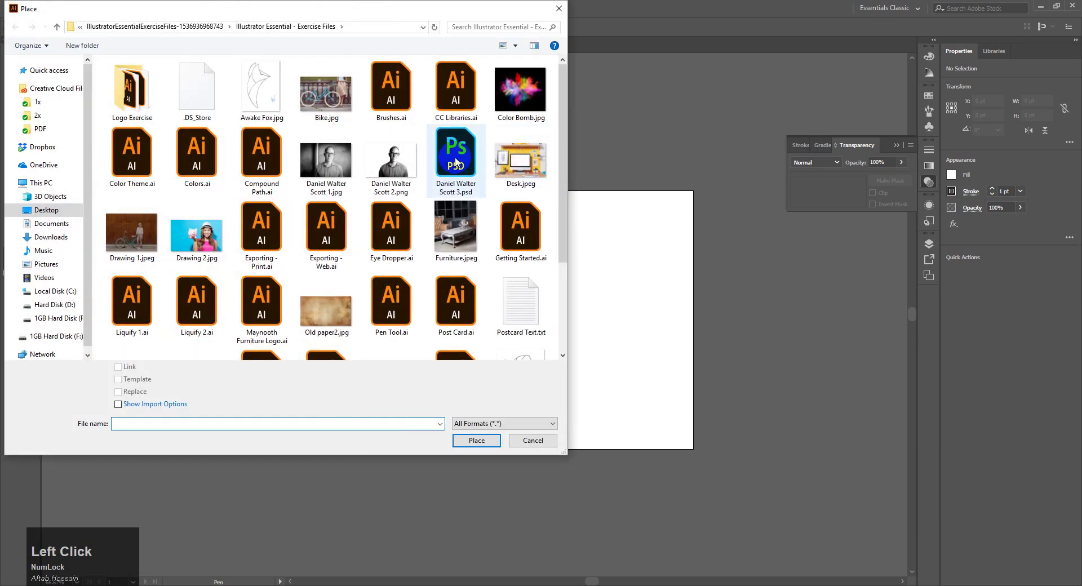
scroll(down, 3)
click(143, 261)
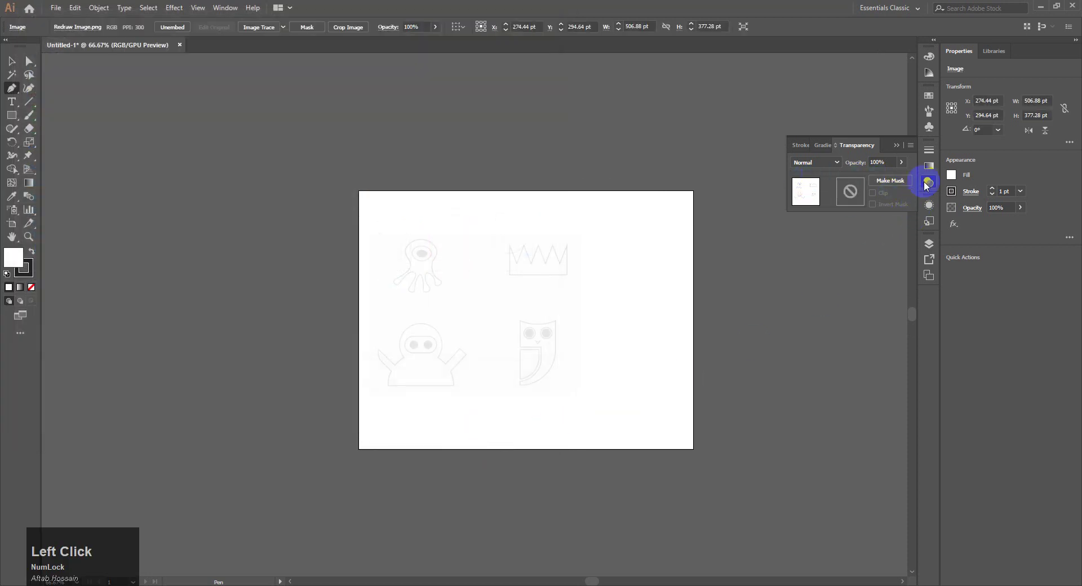
Select the template image in the Layers panel and scale it up to about 632 × 470 pt across the artboard
click(932, 250)
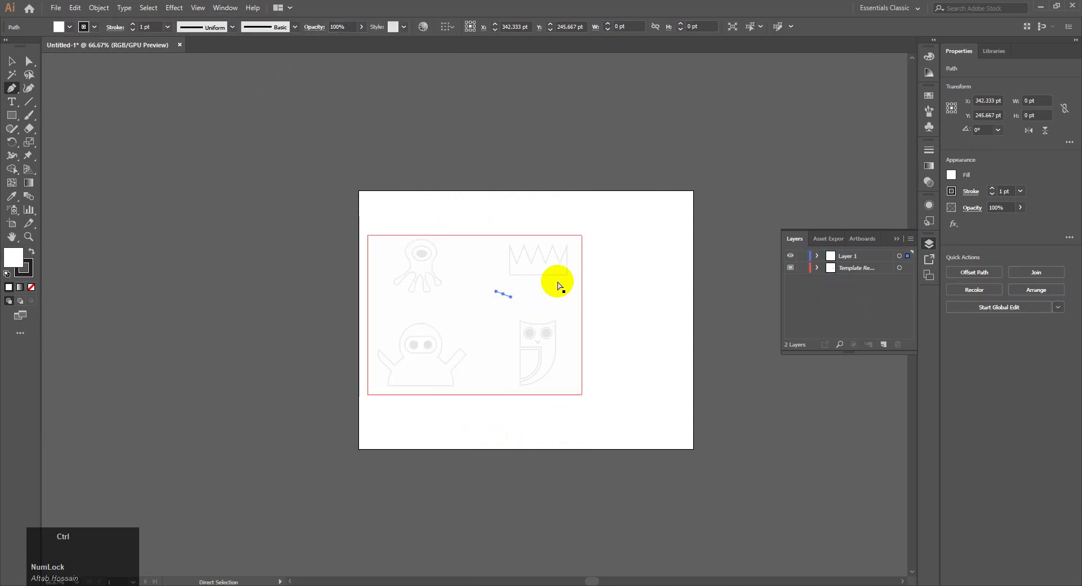
click(9, 72)
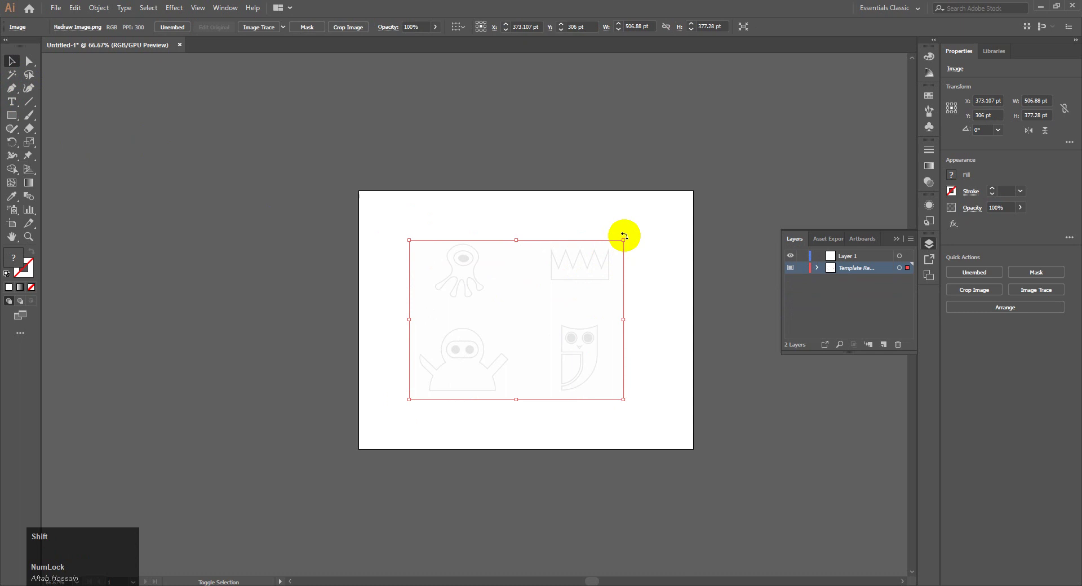
click(624, 238)
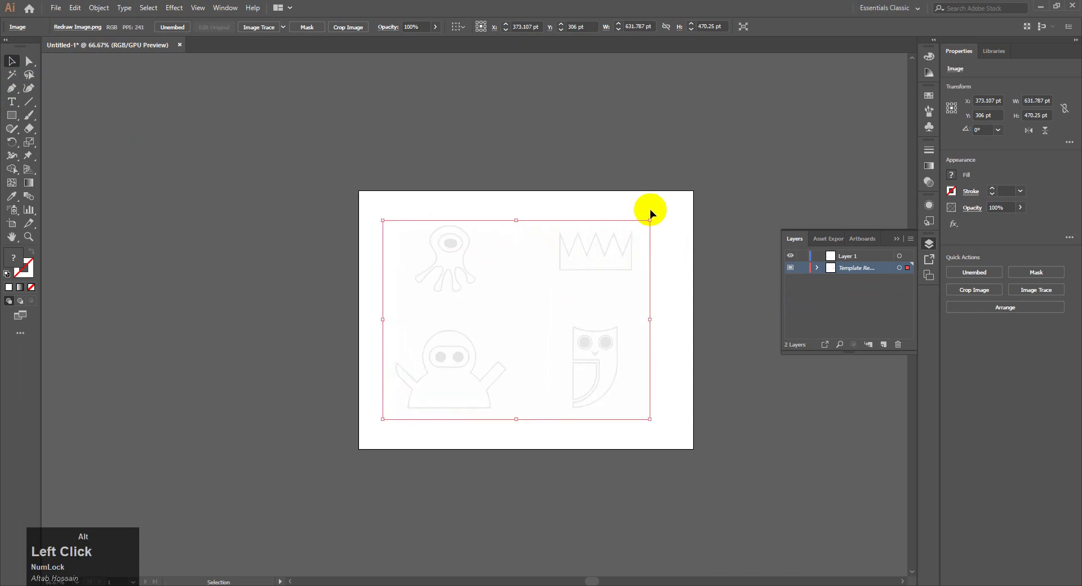
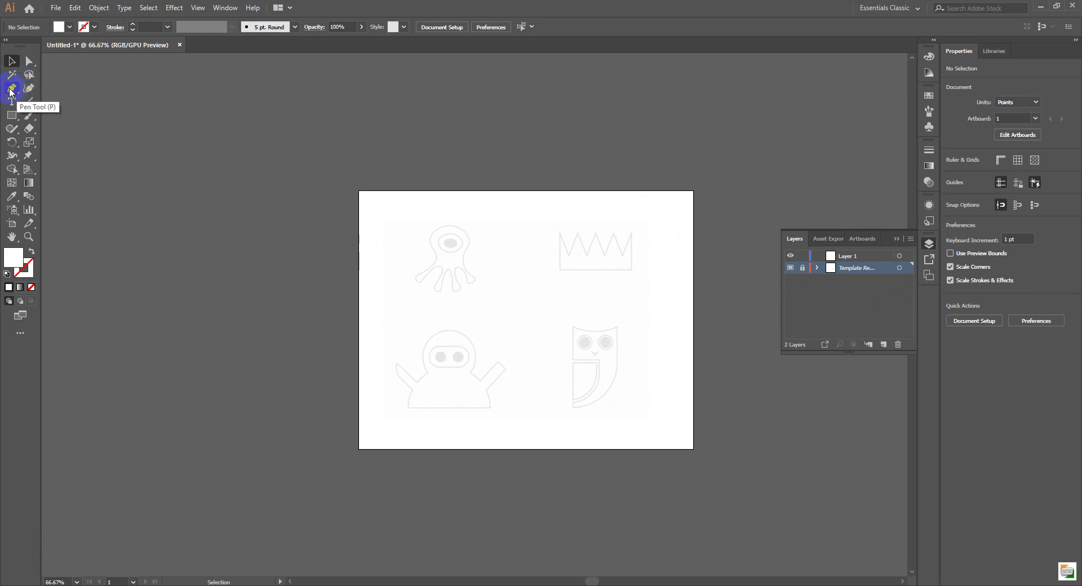
Tear off the pen tools as a floating toolbar and draw a closed four-sided path over the upper template
click(12, 93)
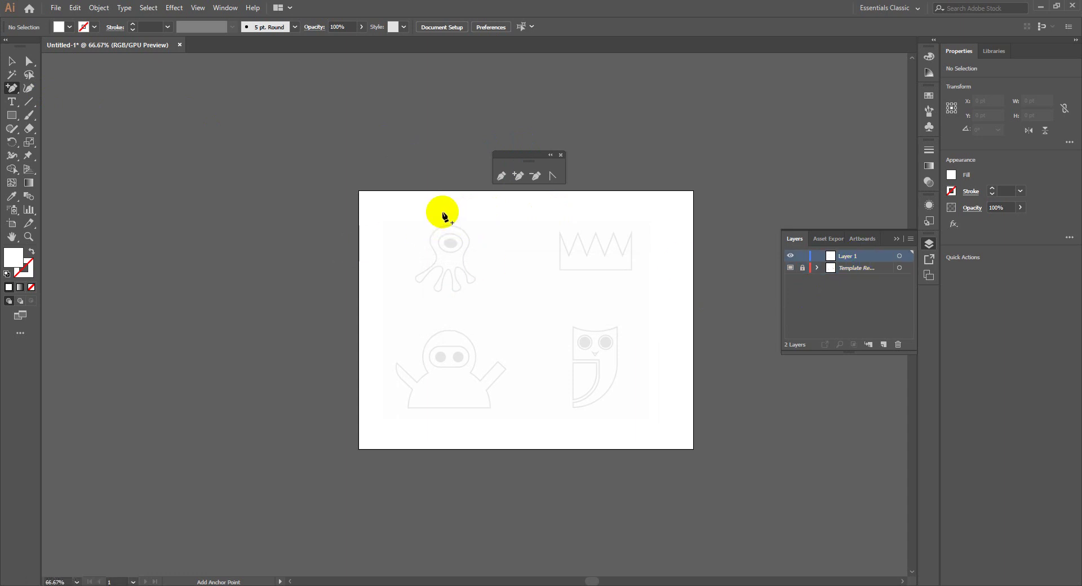
click(444, 216)
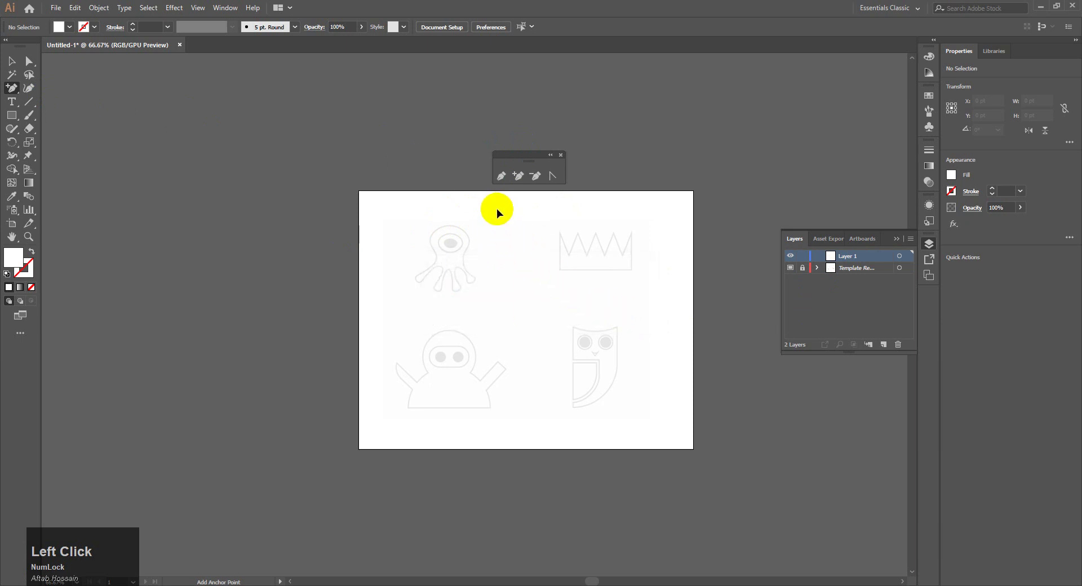
click(506, 180)
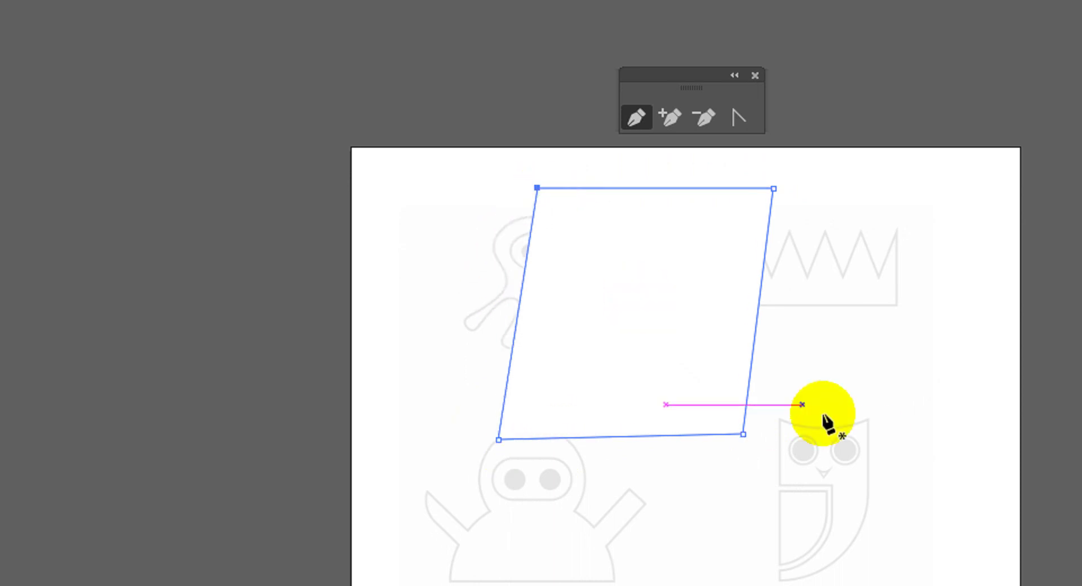
key(F5)
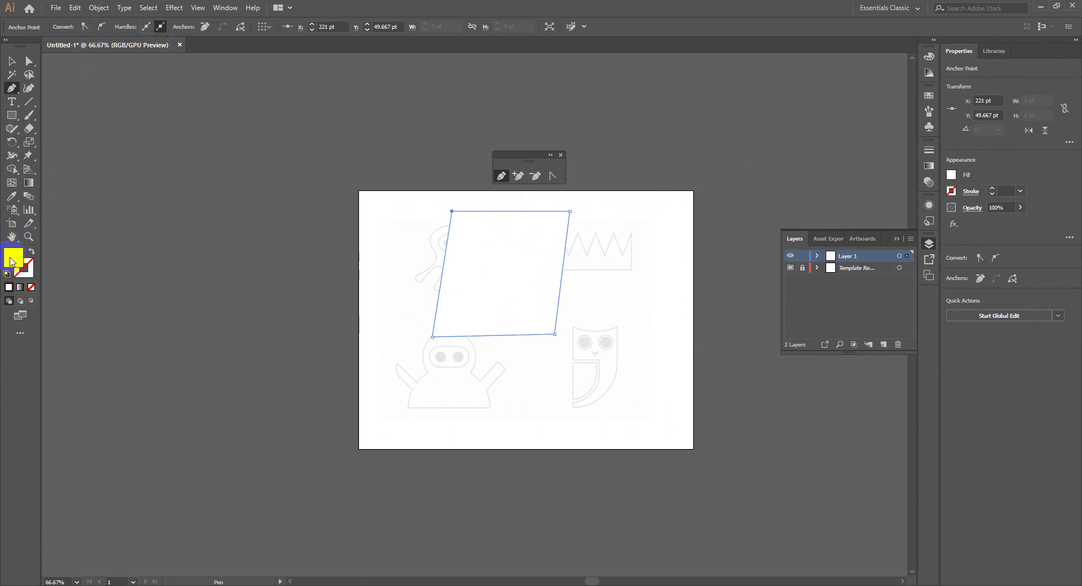
Give the quadrilateral a green stroke with no fill and add an anchor on its left edge pulled outward
click(17, 66)
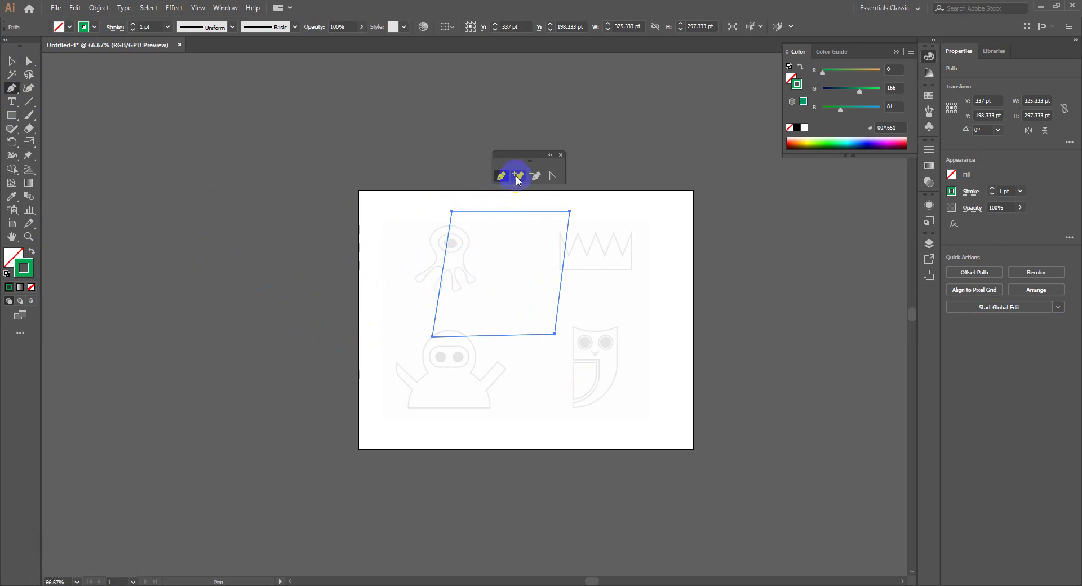
click(520, 180)
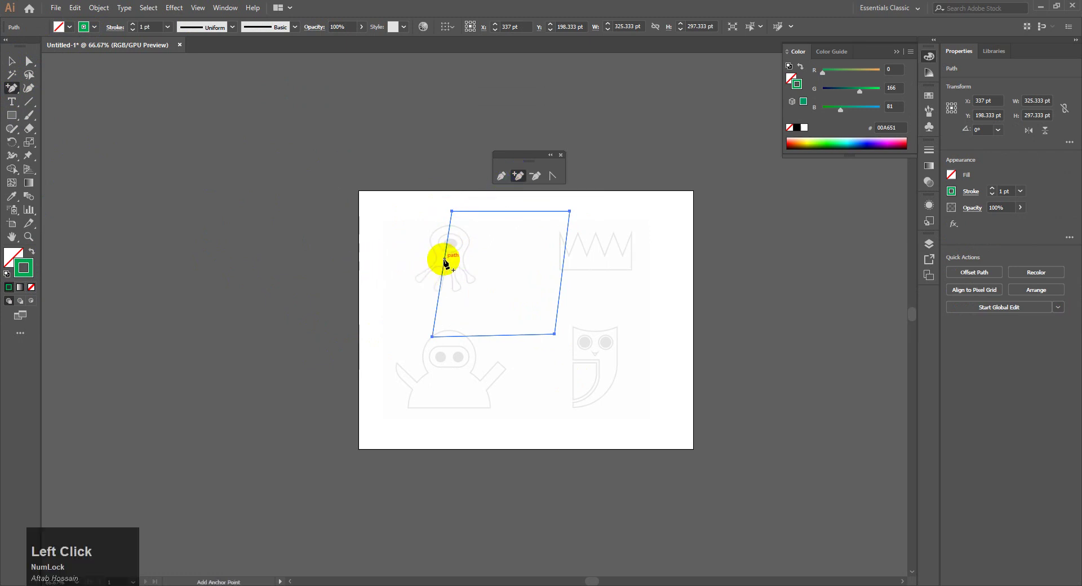
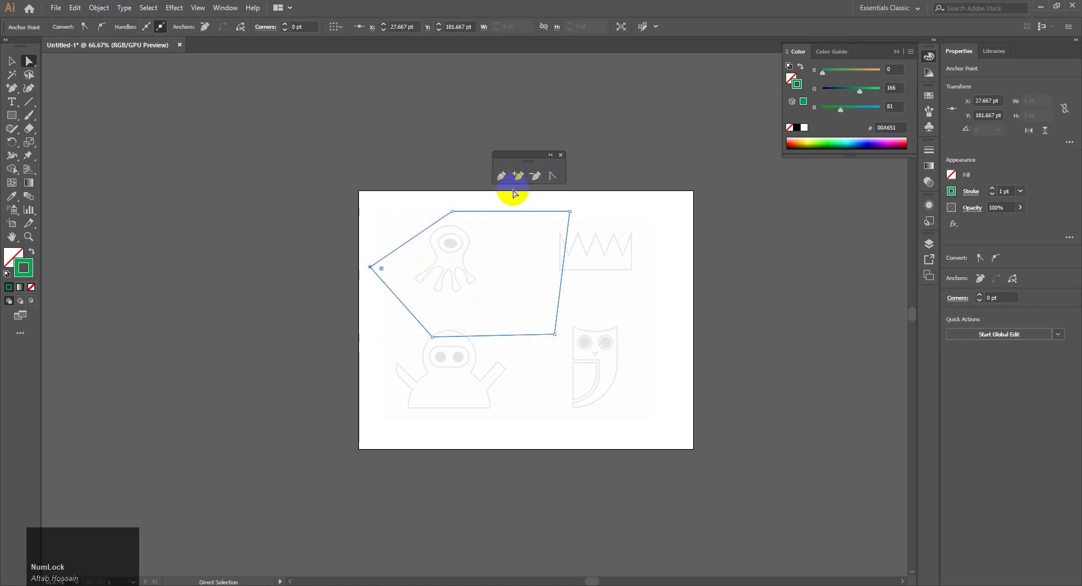
Delete the extra left corner, then bend the left side into a smooth outward curve
click(537, 178)
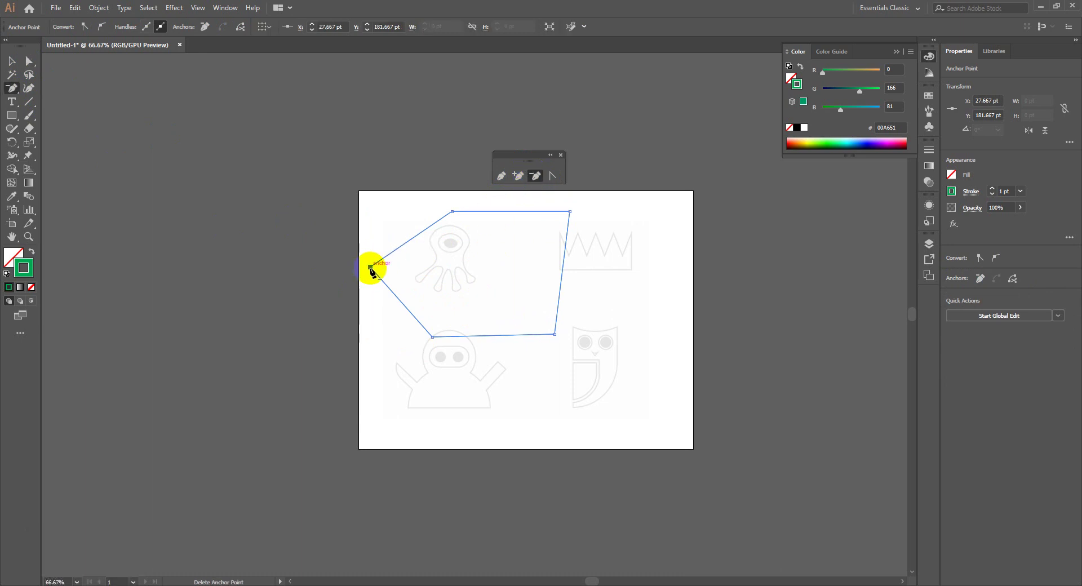
click(371, 271)
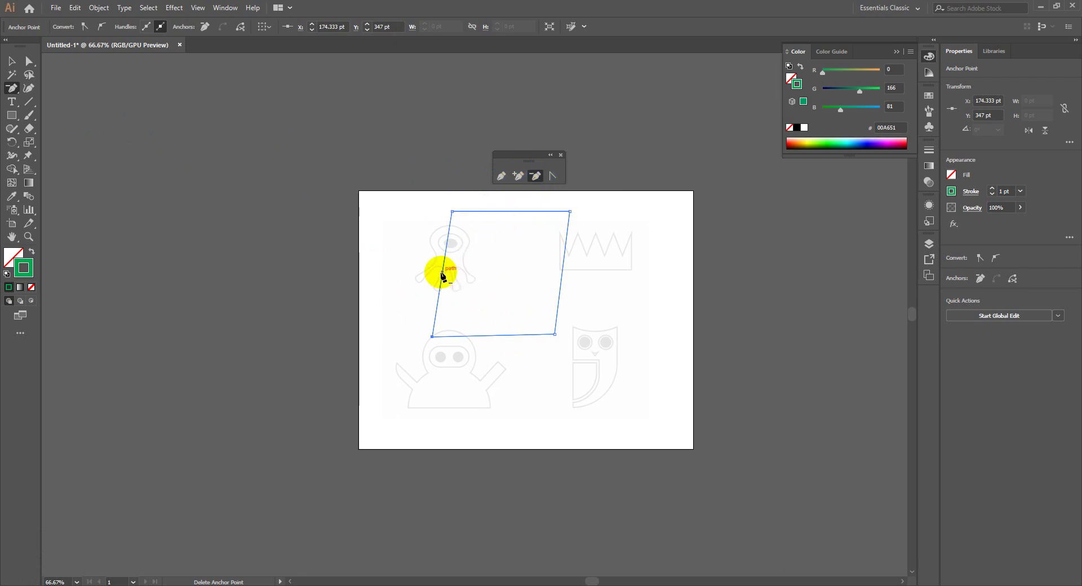
click(524, 175)
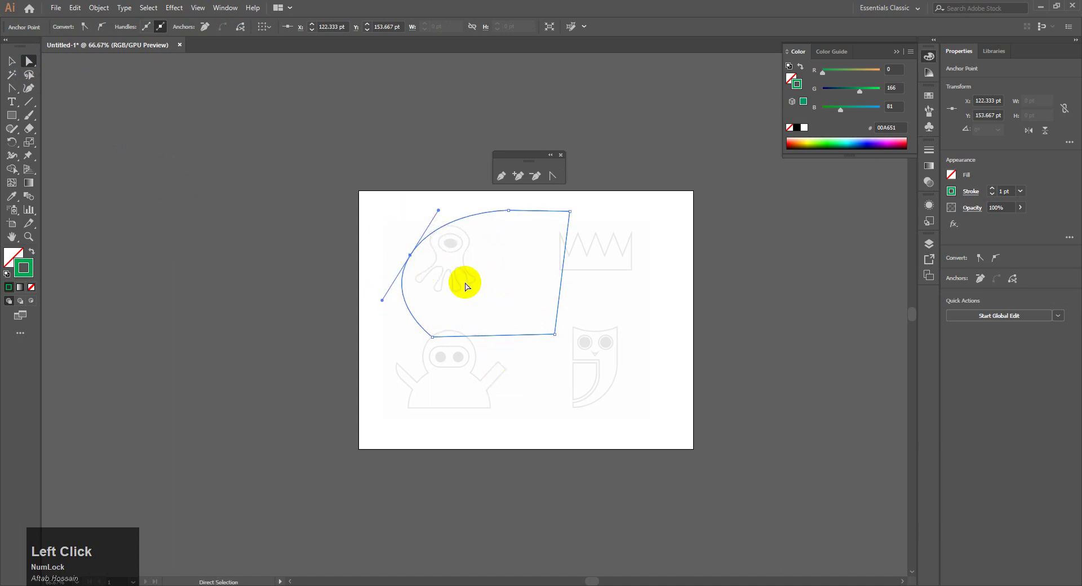
Switch to the Anchor Point tool on the curved left side of the practice shape
click(553, 182)
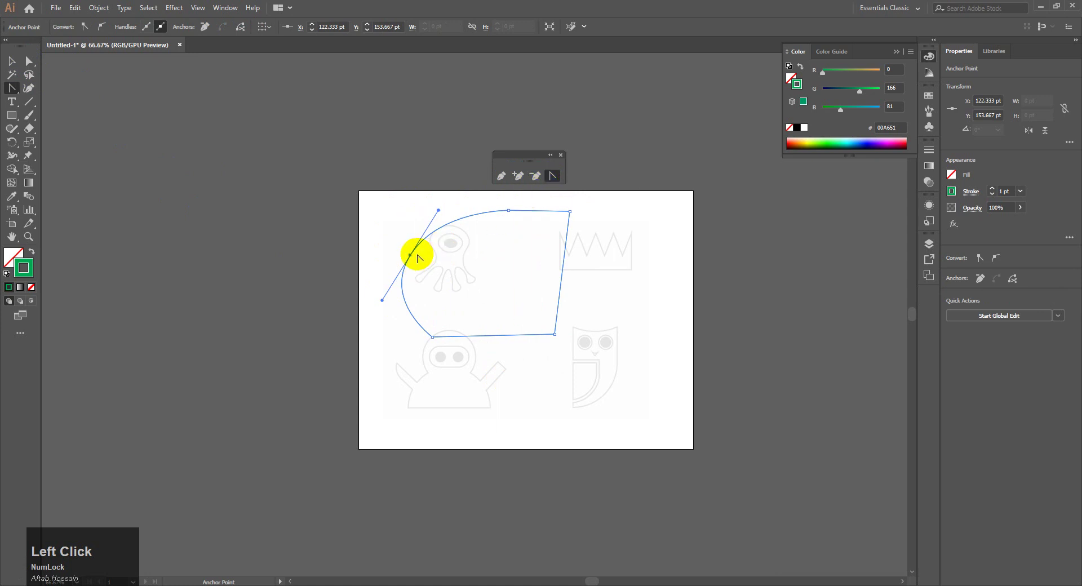
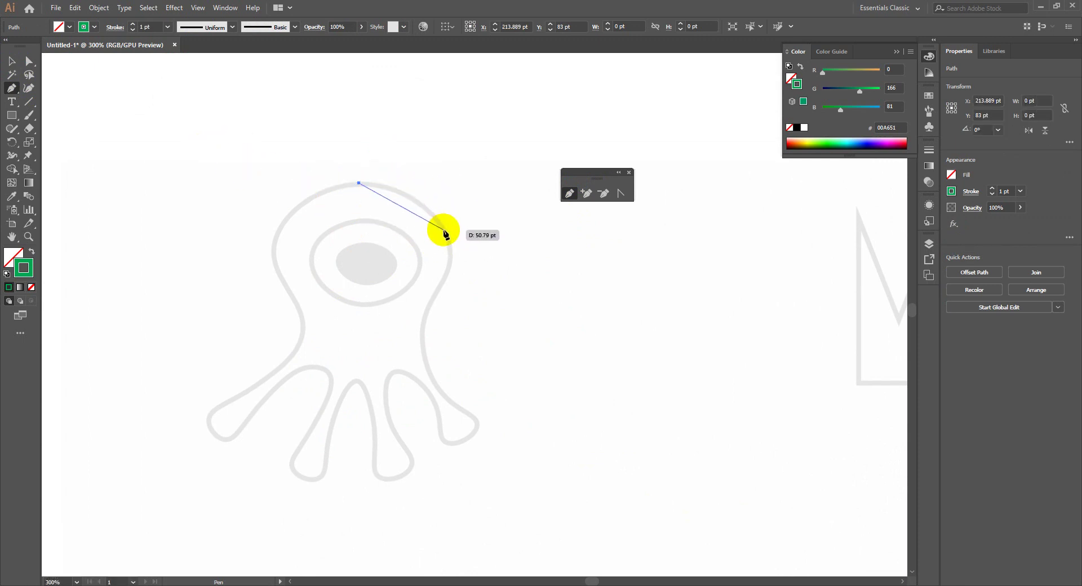
Trace the octopus body and tentacles with curved green Pen anchors at 300% zoom
click(447, 234)
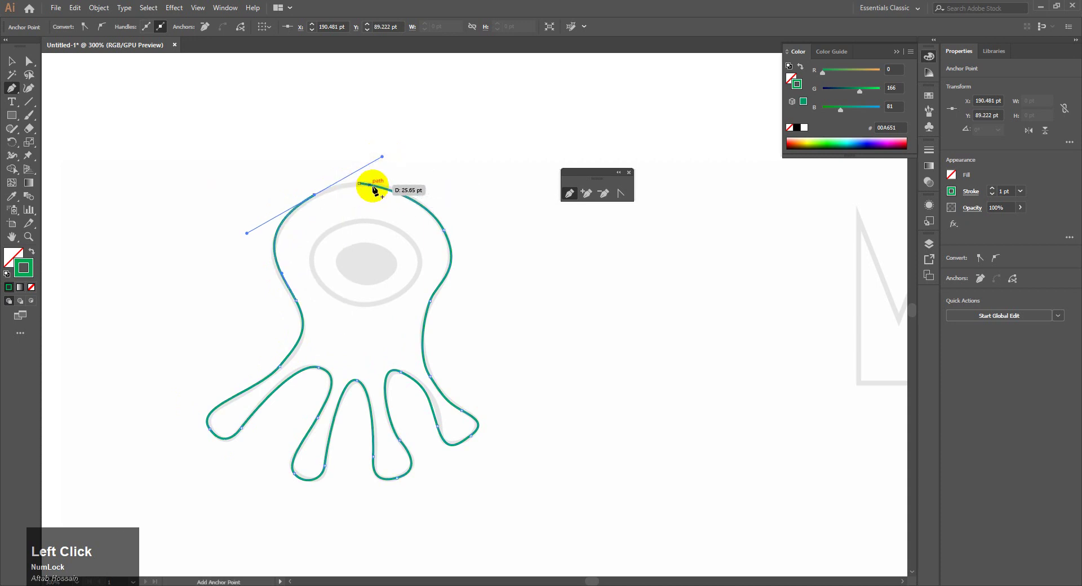
key(z)
Close the octopus outline at its start point and smooth the anchor at the top of the head
click(319, 199)
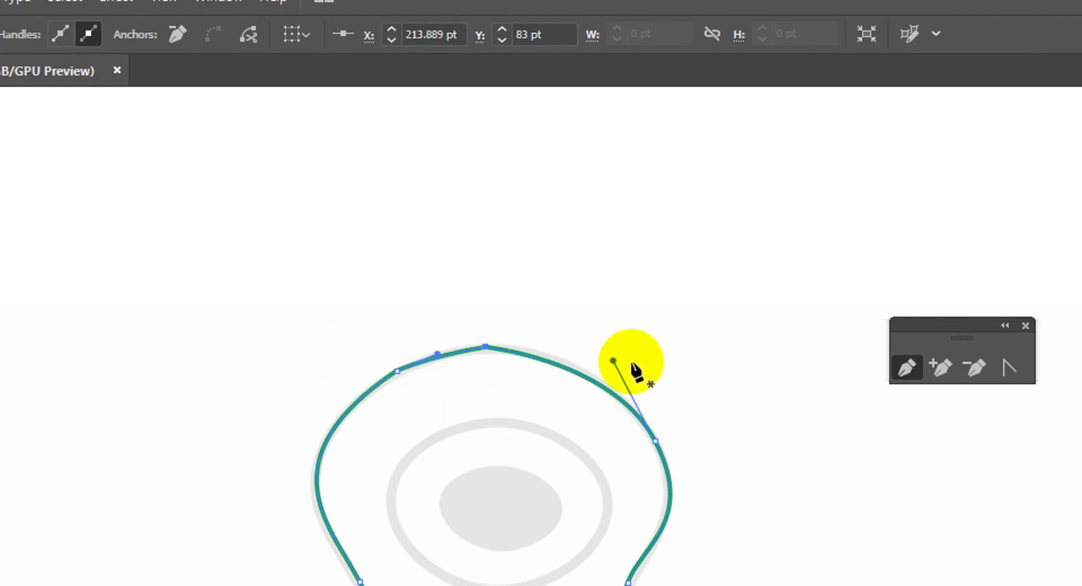
key(F5)
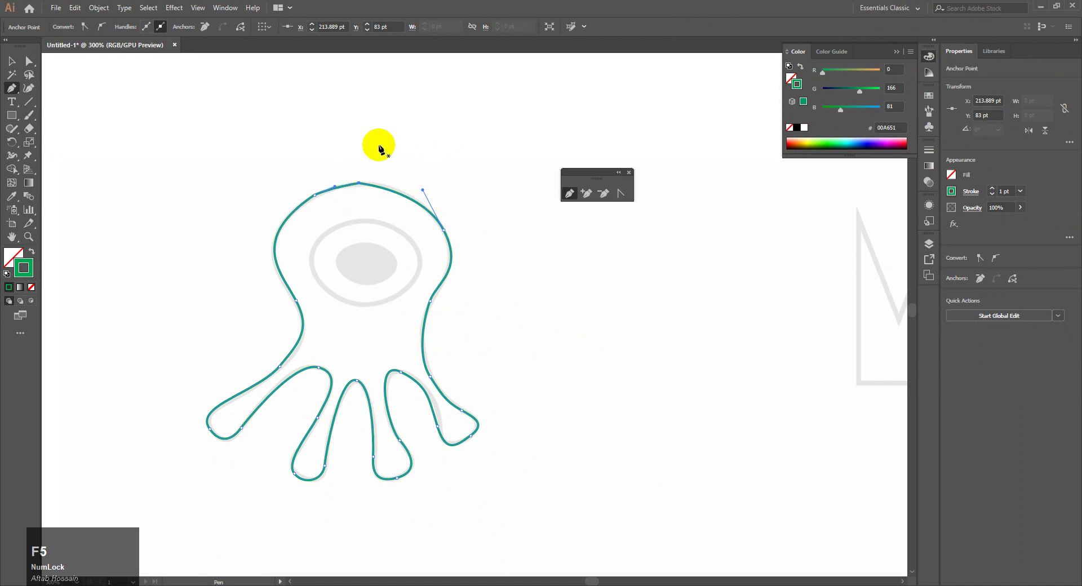
click(27, 65)
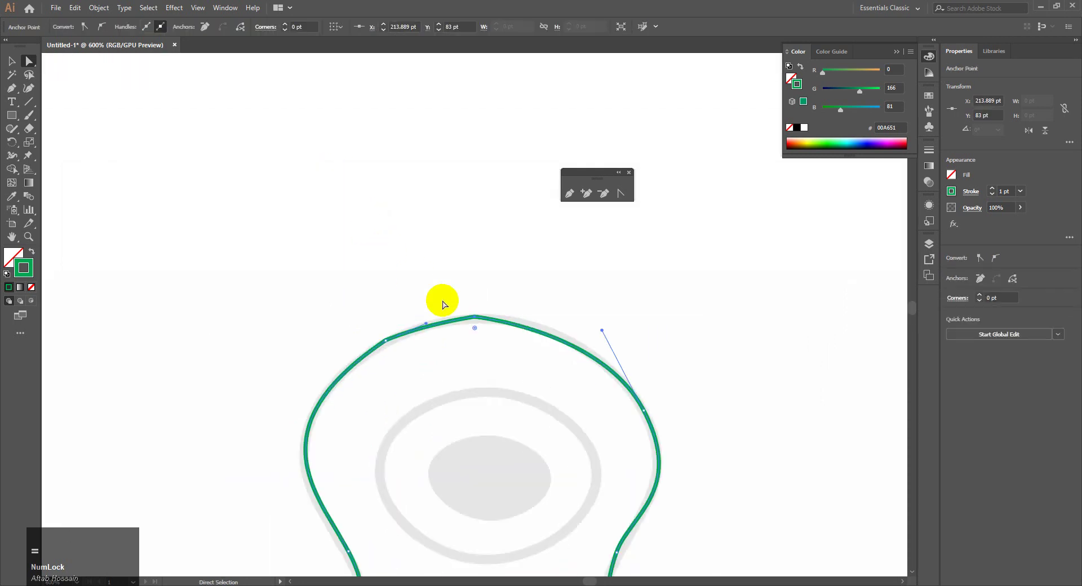
key(space)
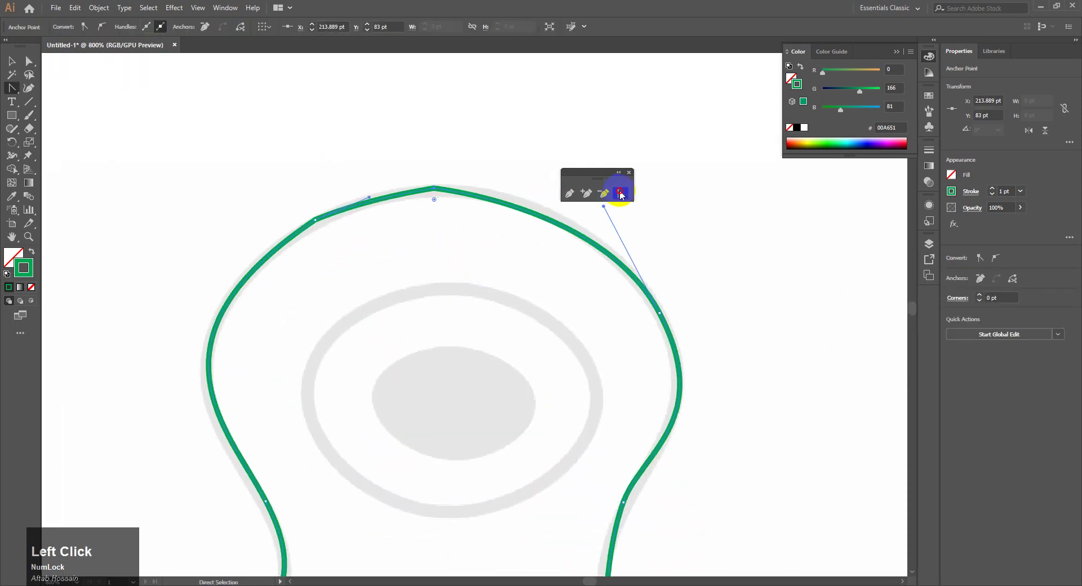
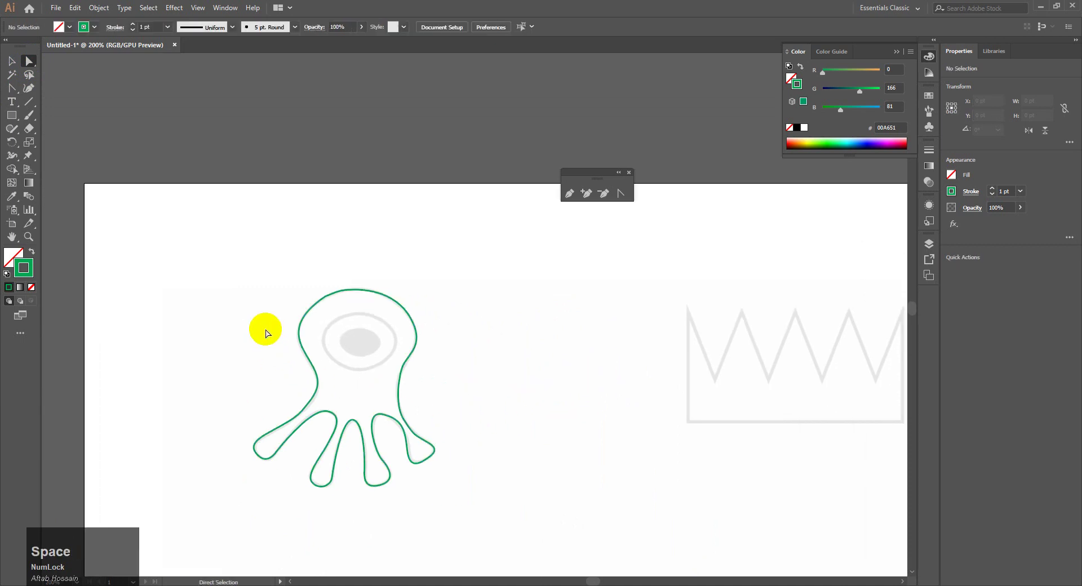
Zoom in and trace a closed green ring around the octopus's eye, adjusting its anchors
key(ctrl+=)
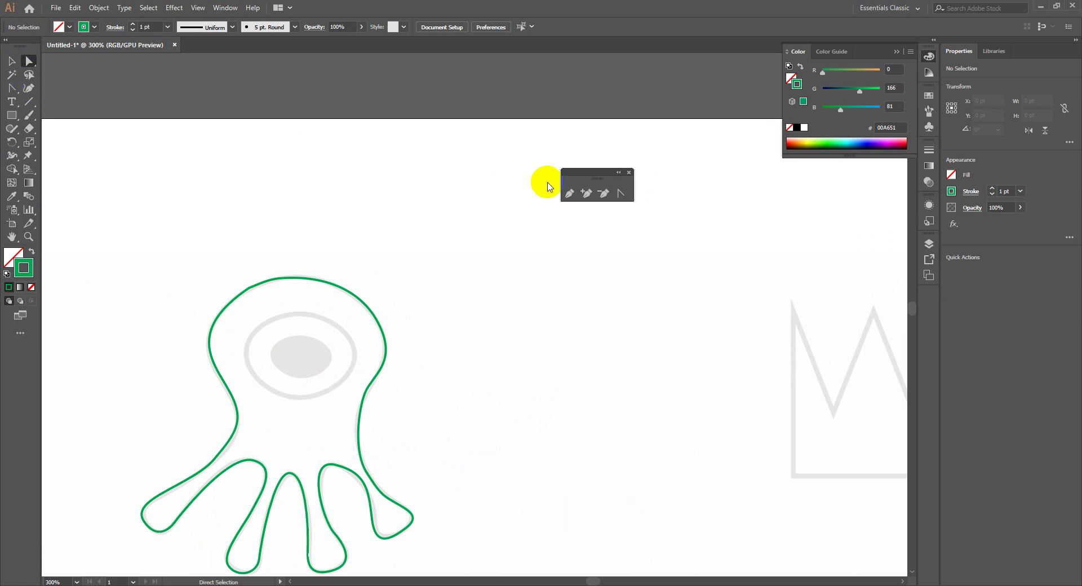
click(578, 197)
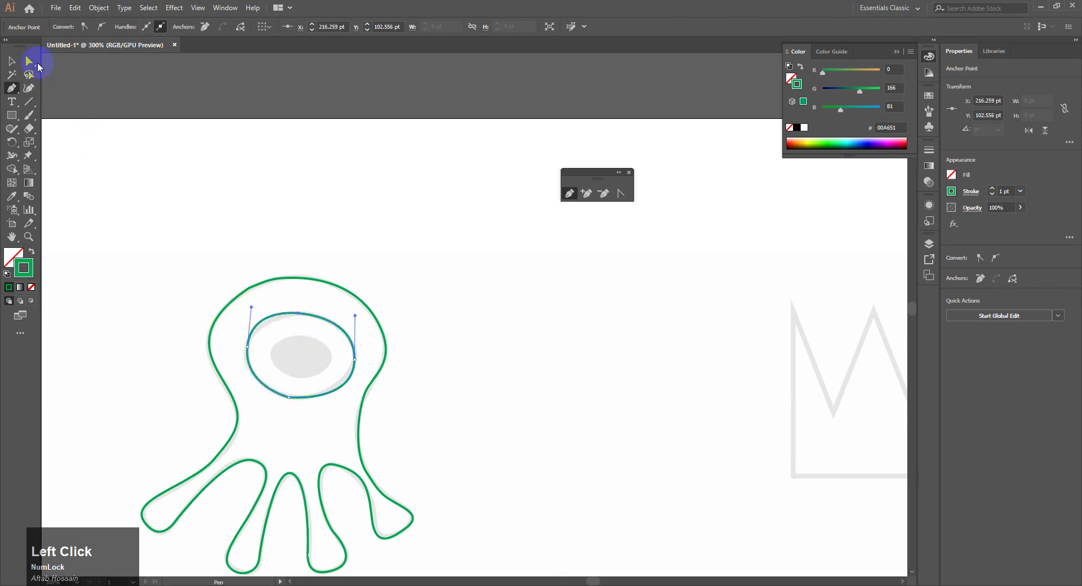
key(a)
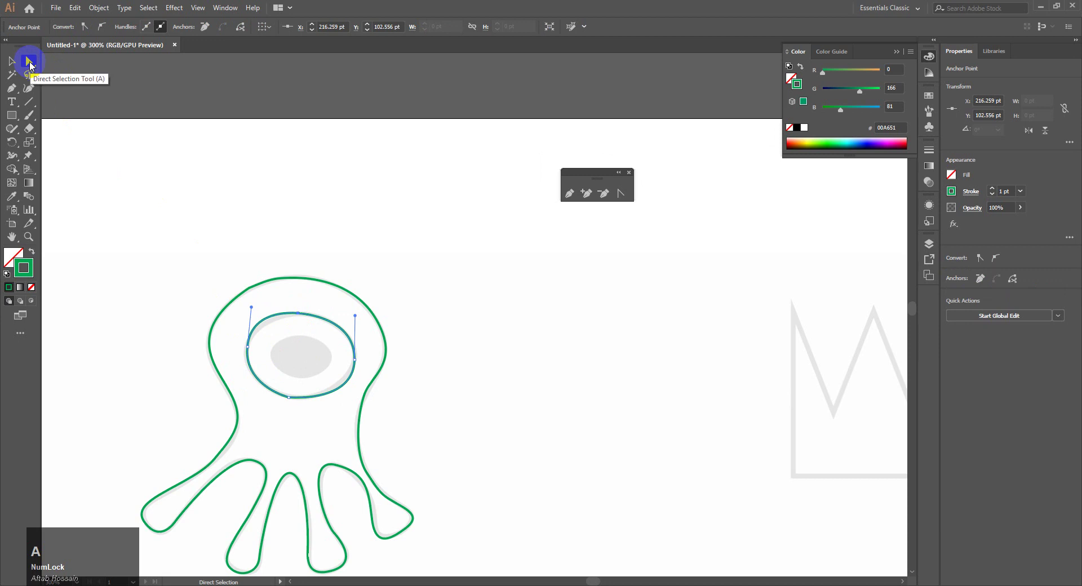
click(34, 66)
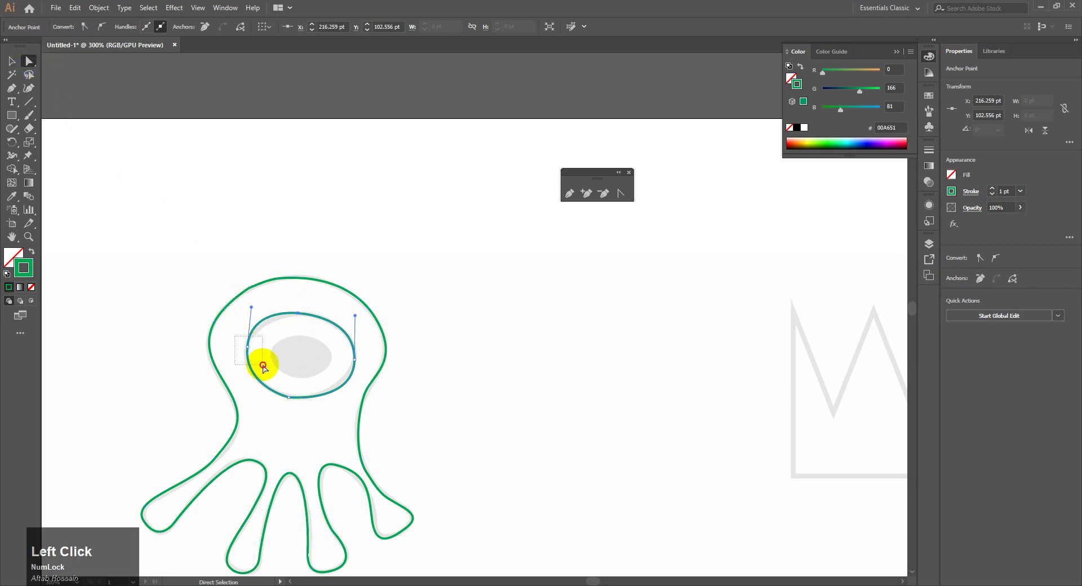
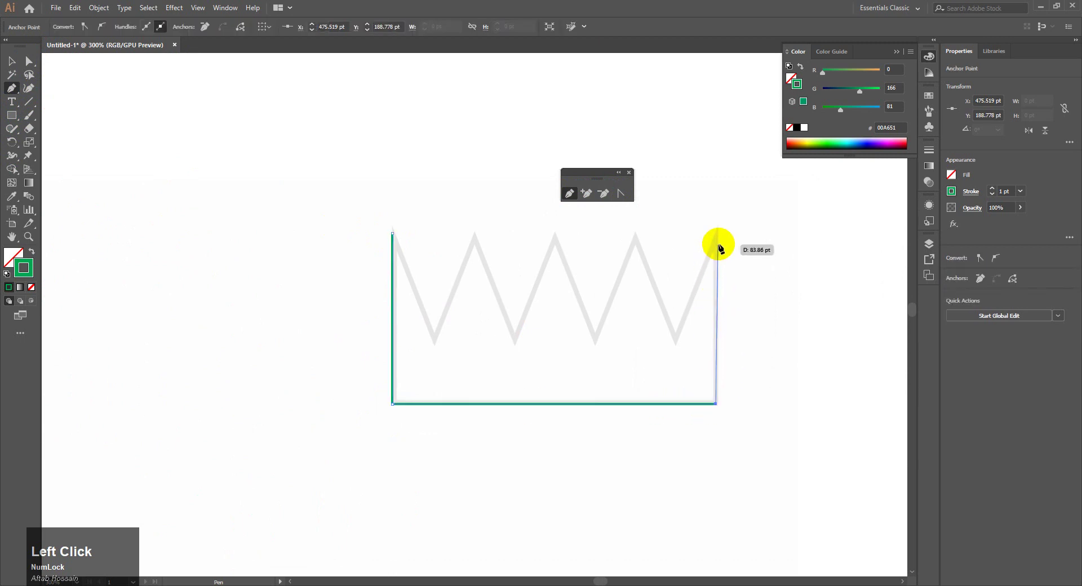
Place the next zigzag peak of the crown outline over the template
click(720, 235)
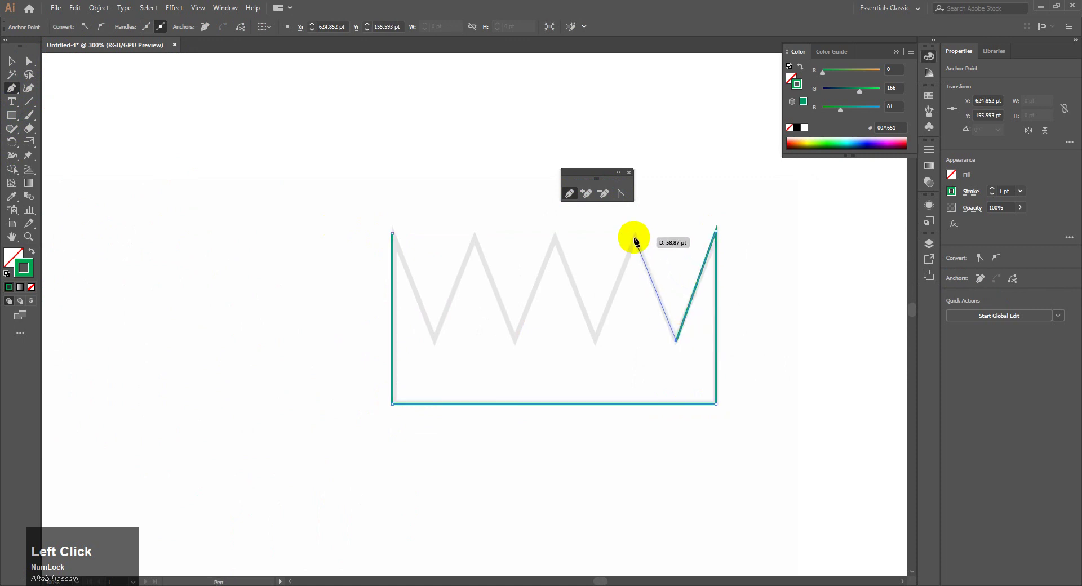
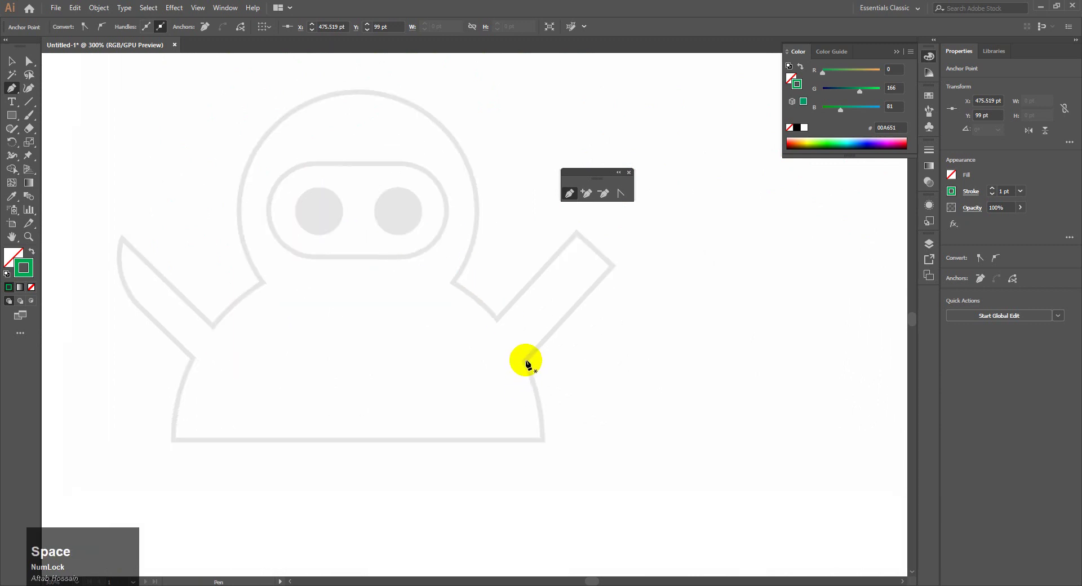
Deselect the crown and trace the ninja from the right arm up and over the head
click(616, 271)
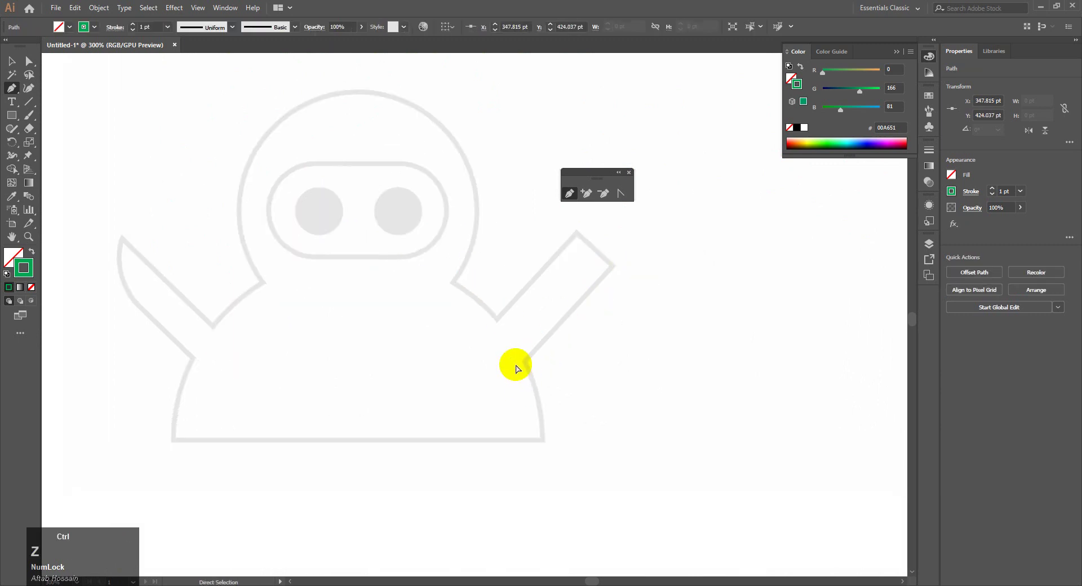
click(528, 367)
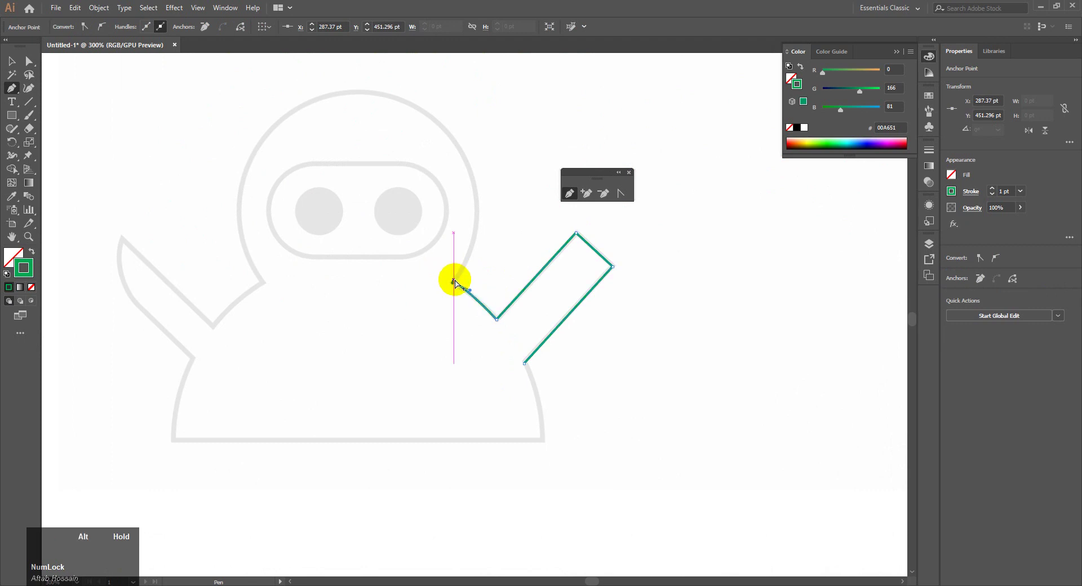
click(477, 191)
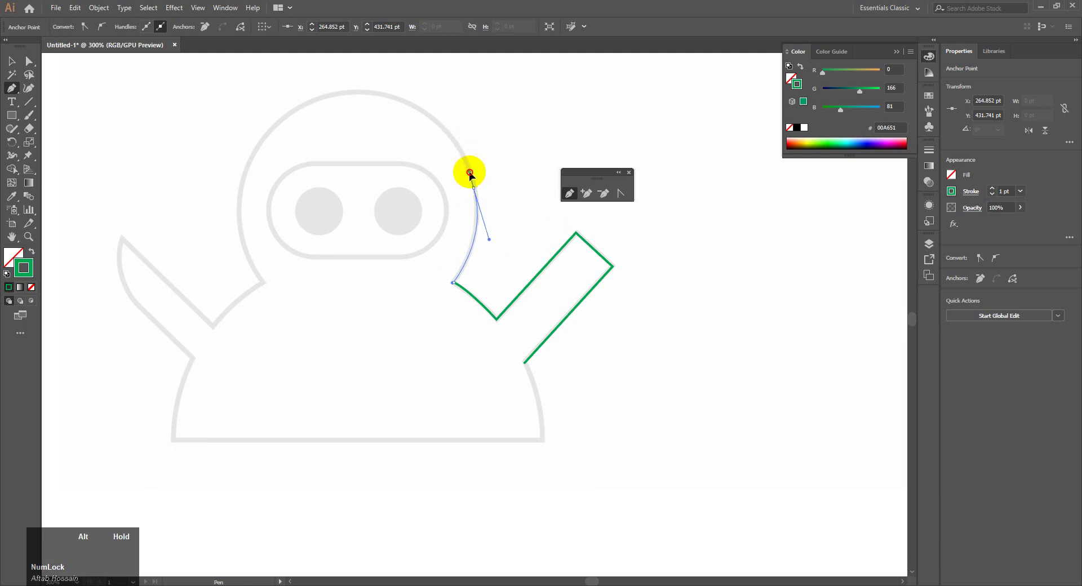
click(368, 96)
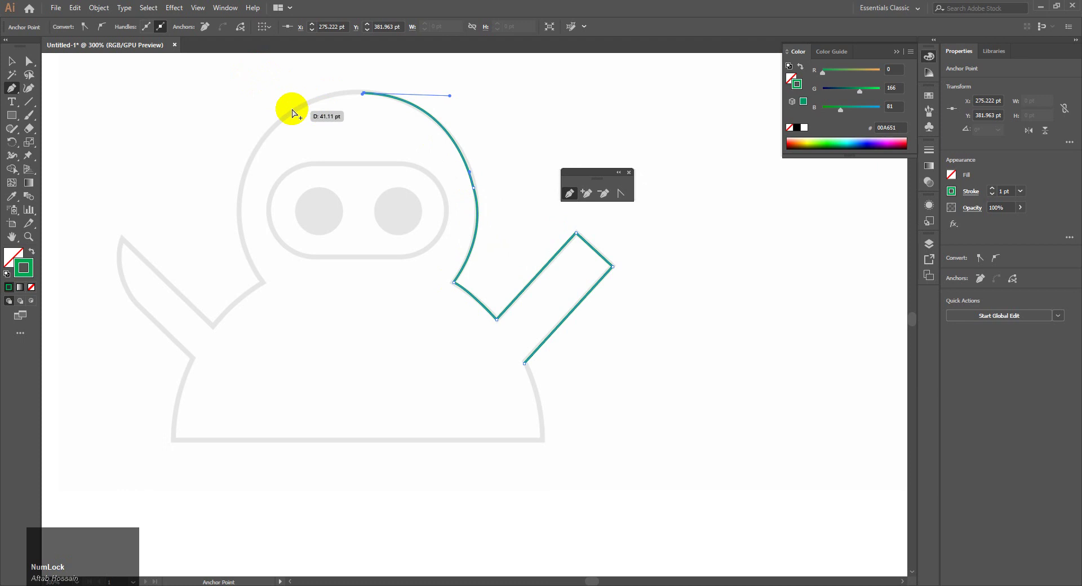
click(269, 140)
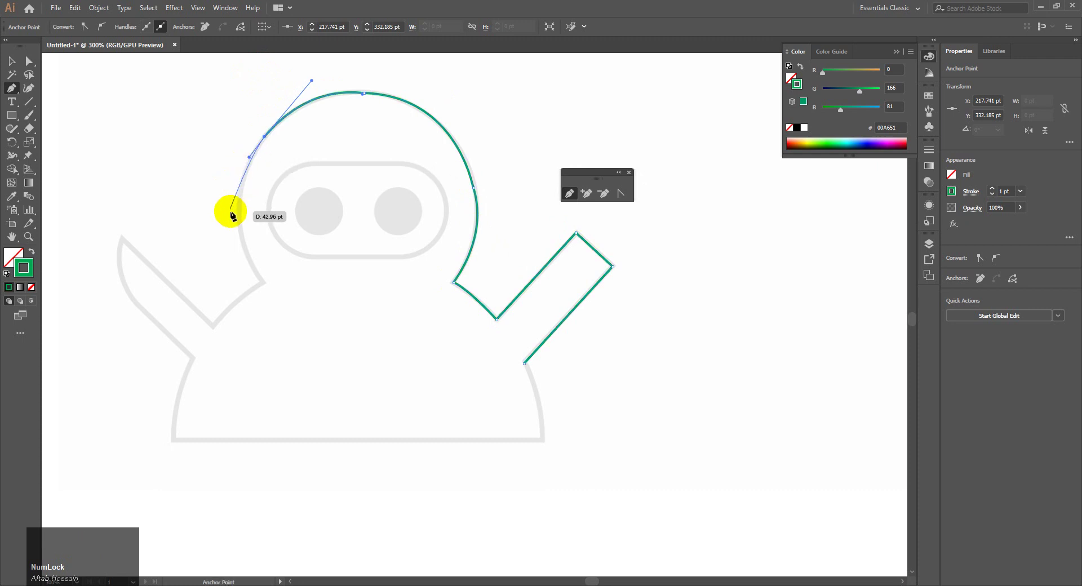
click(243, 230)
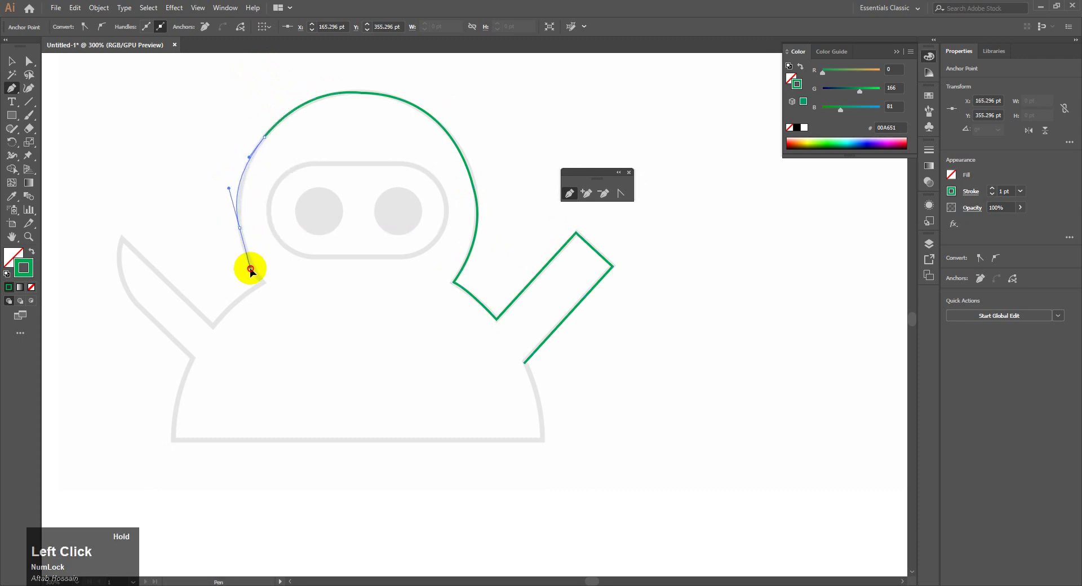
Continue the ninja outline around the left arm and body's bottom corners, then zoom out
click(265, 285)
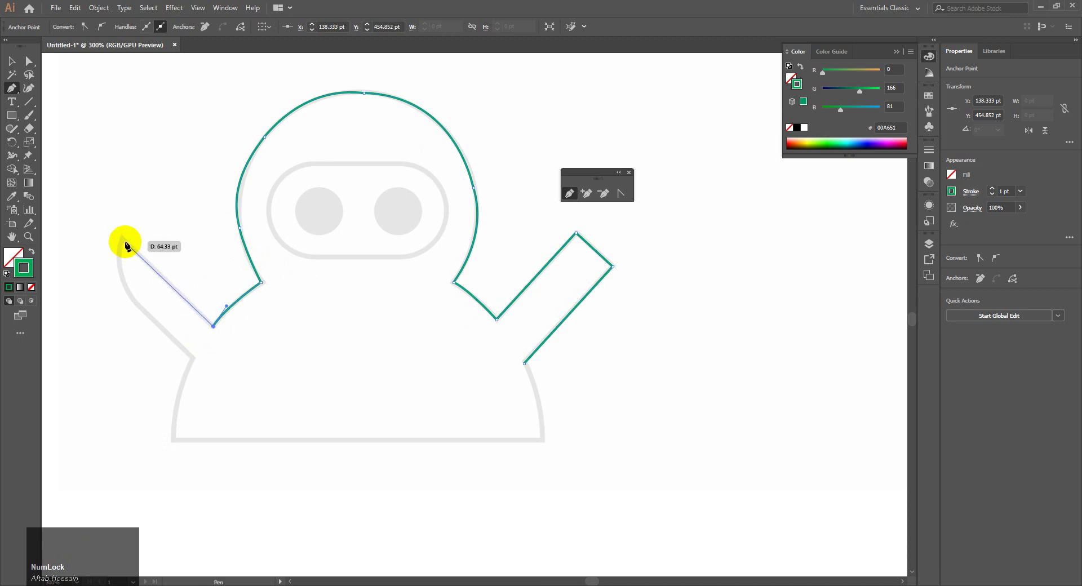
click(127, 242)
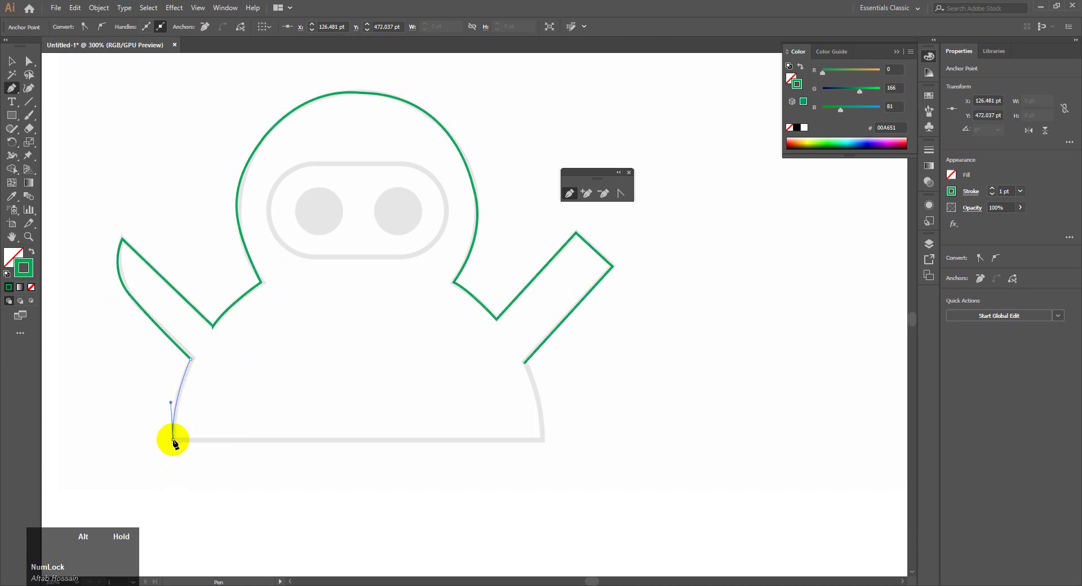
click(546, 442)
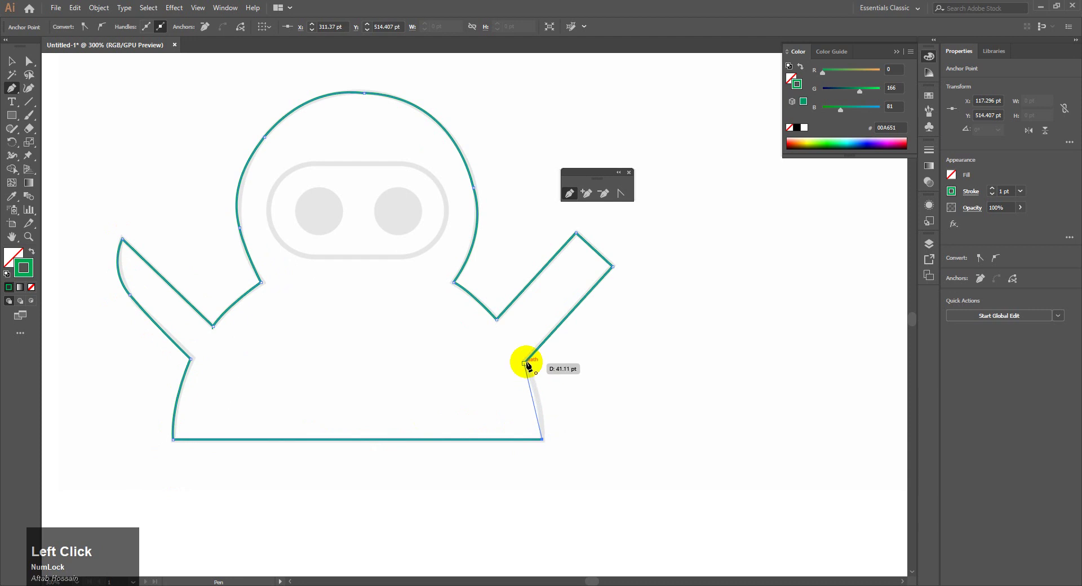
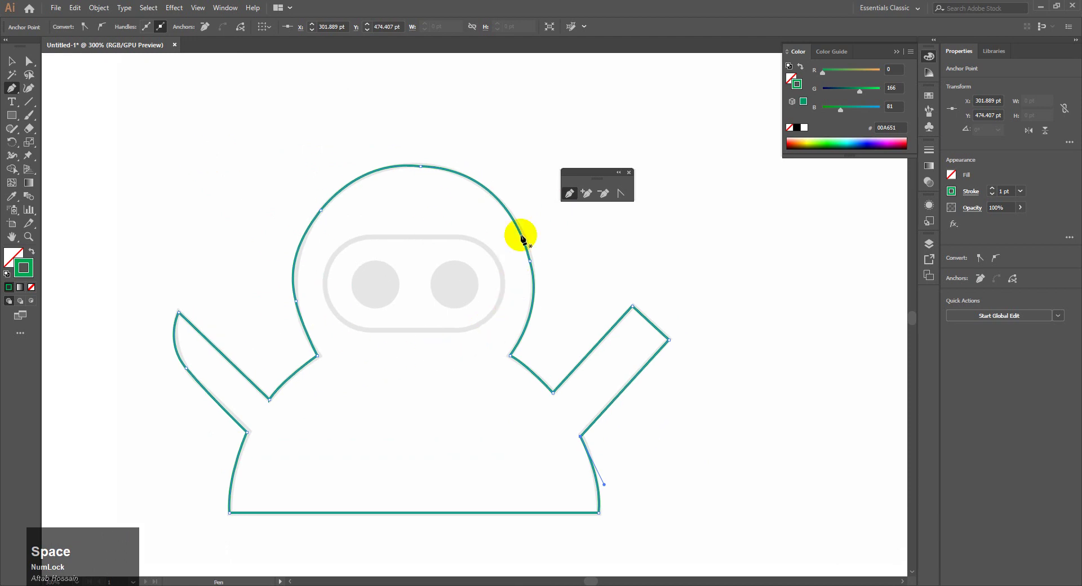
key(ctrl+-)
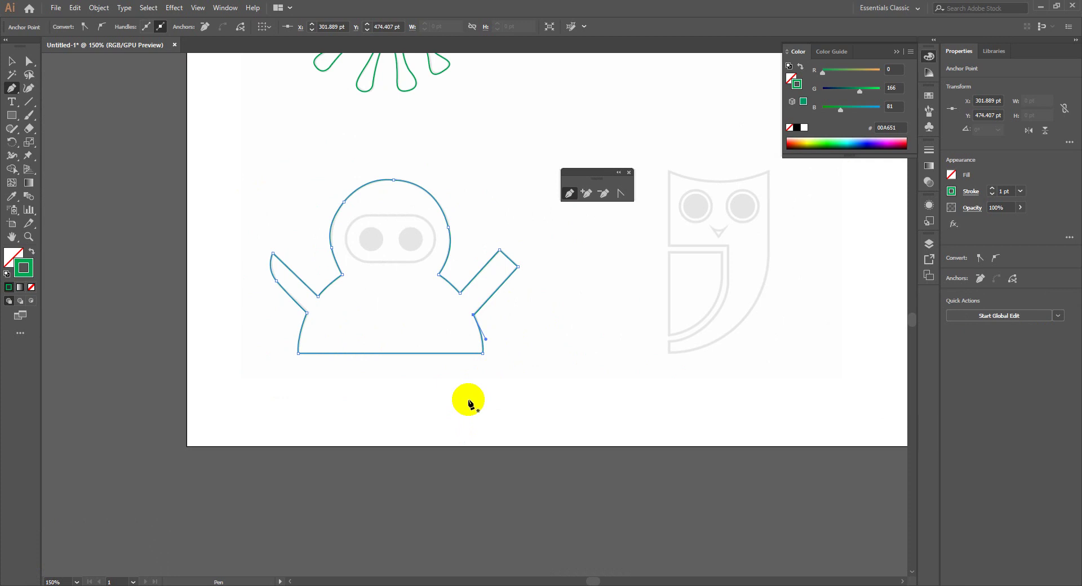
key(ctrl+Num_Lock)
In the Bézier Game, close the circle stage path and reset the browser zoom
key(ctrl+m)
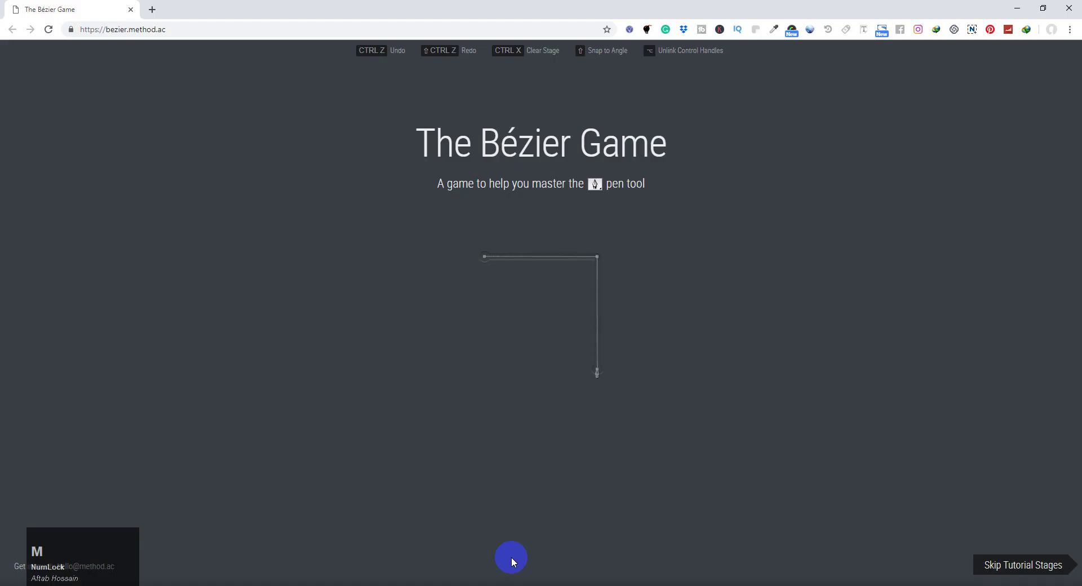
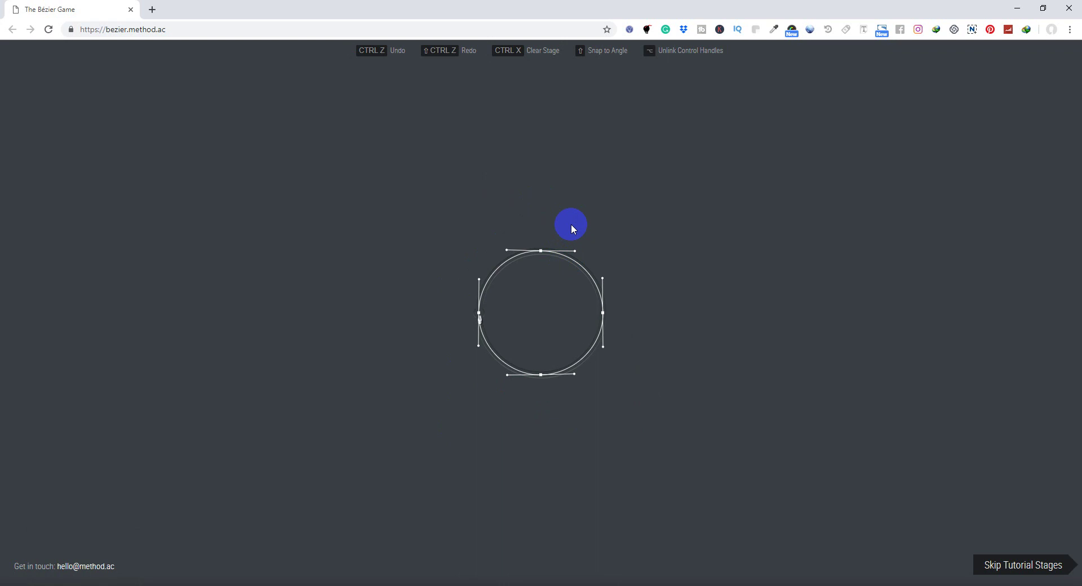
click(543, 254)
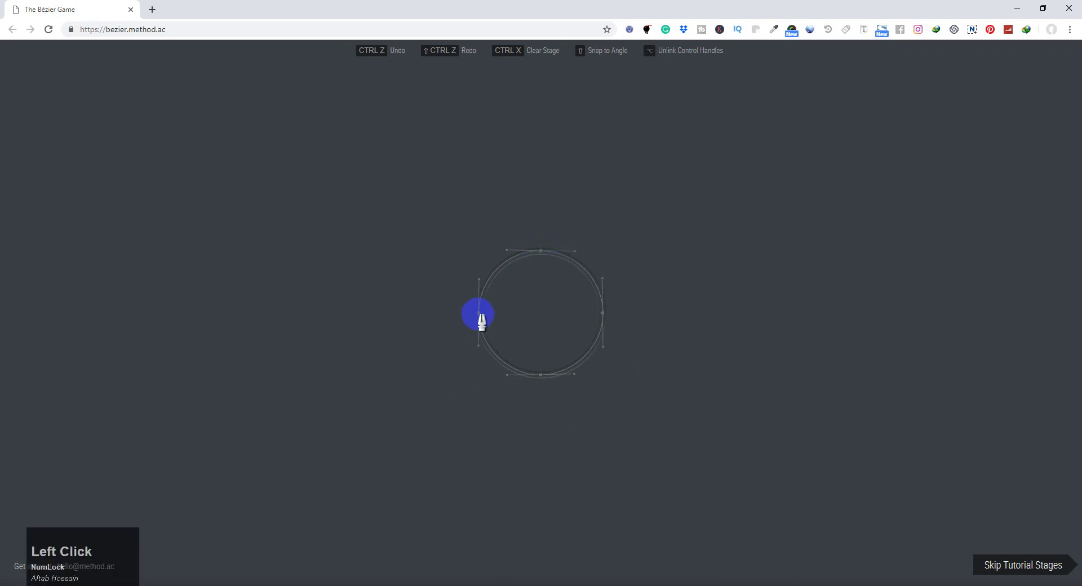
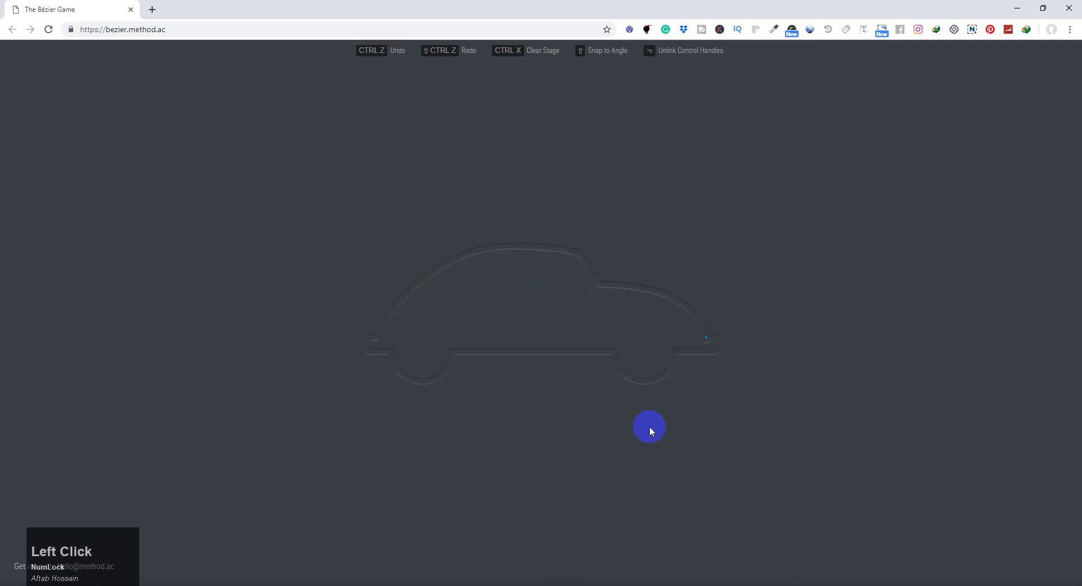
key(ctrl+Num_Lock)
key(ctrl+=)
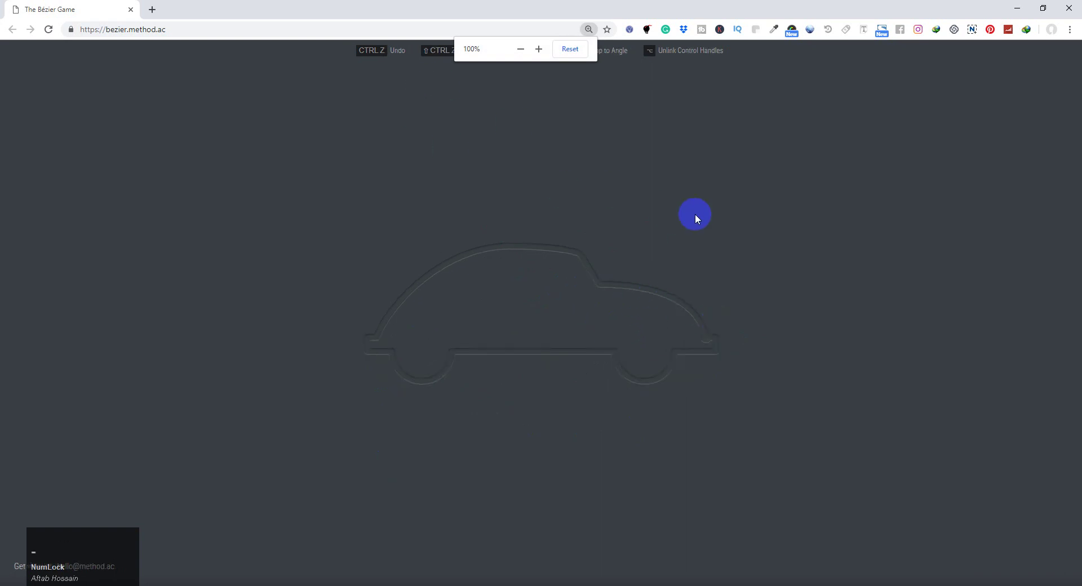
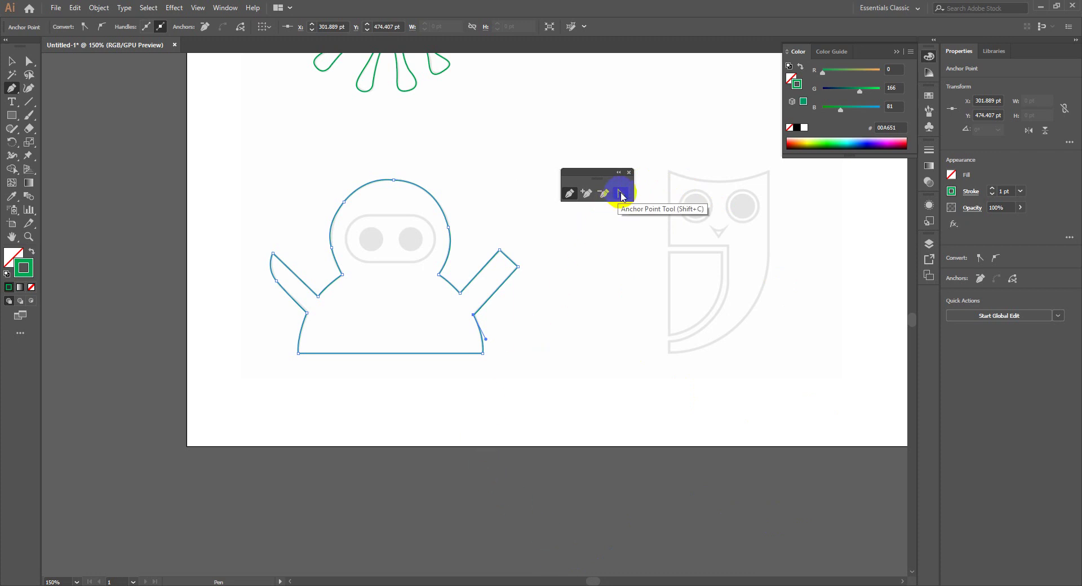
Select the Anchor Point tool from the pen tools flyout in Illustrator
click(626, 196)
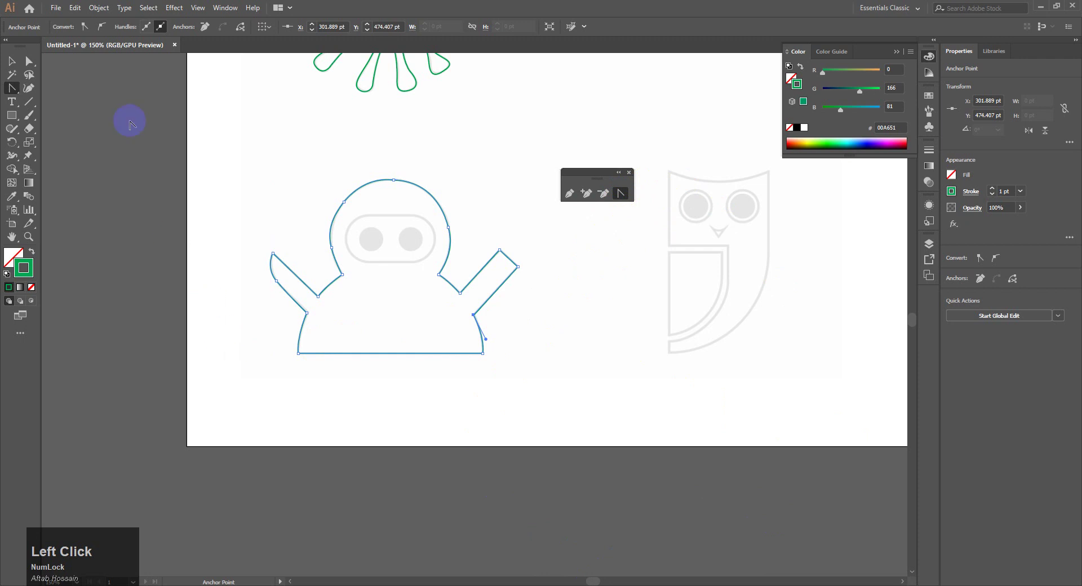